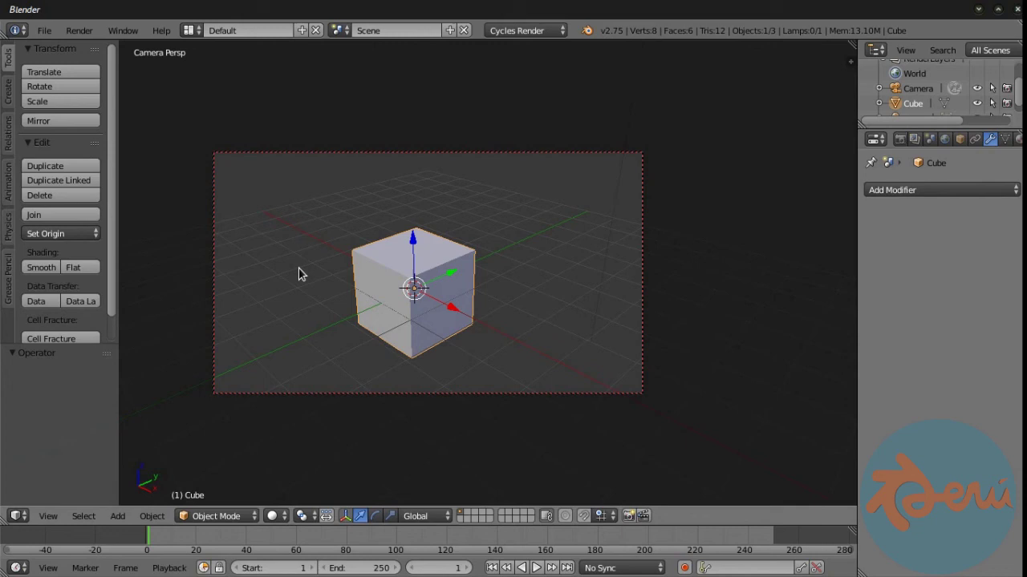
In Edit Mode, delete corner vertices of the cube until only four remain.
key(Tab)
key(z)
right_click(362, 231)
right_click(419, 214)
right_click(412, 269)
right_click(371, 313)
right_click(477, 312)
key(x)
Fill triangular faces between the remaining four vertices.
right_click(406, 278)
right_click(354, 250)
right_click(399, 349)
right_click(400, 342)
key(f)
right_click(362, 215)
right_click(471, 226)
right_click(426, 326)
right_click(360, 233)
key(f)
Fill the last triangular faces to close the tetrahedron and inspect it from several angles.
right_click(422, 288)
right_click(409, 334)
key(f)
key(z)
middle_click(481, 244)
right_click(504, 288)
middle_click(462, 213)
middle_click(498, 220)
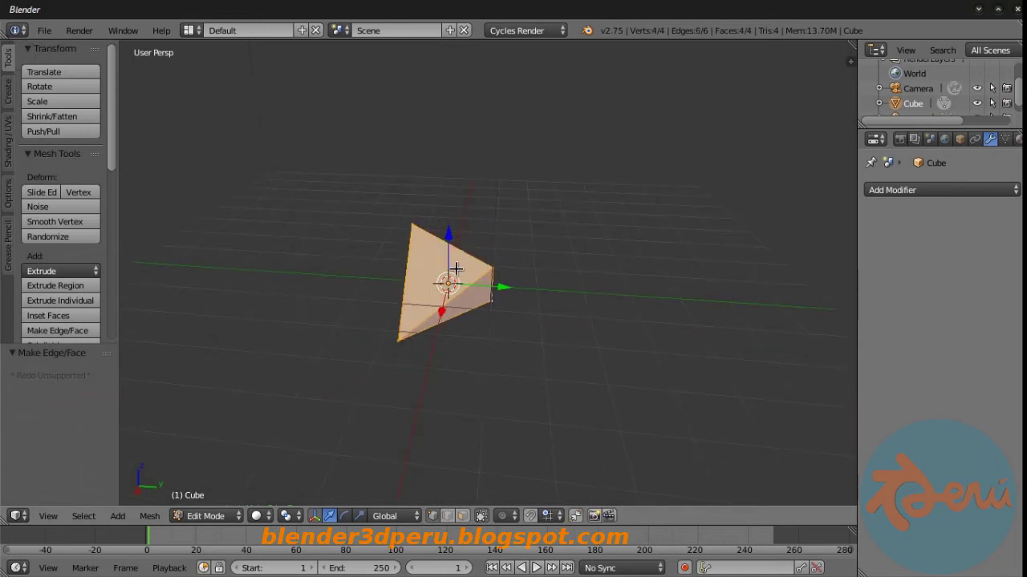
Bevel the tetrahedron's corners with Vertex Only enabled and raise the Amount to truncate them.
key(ctrl+b)
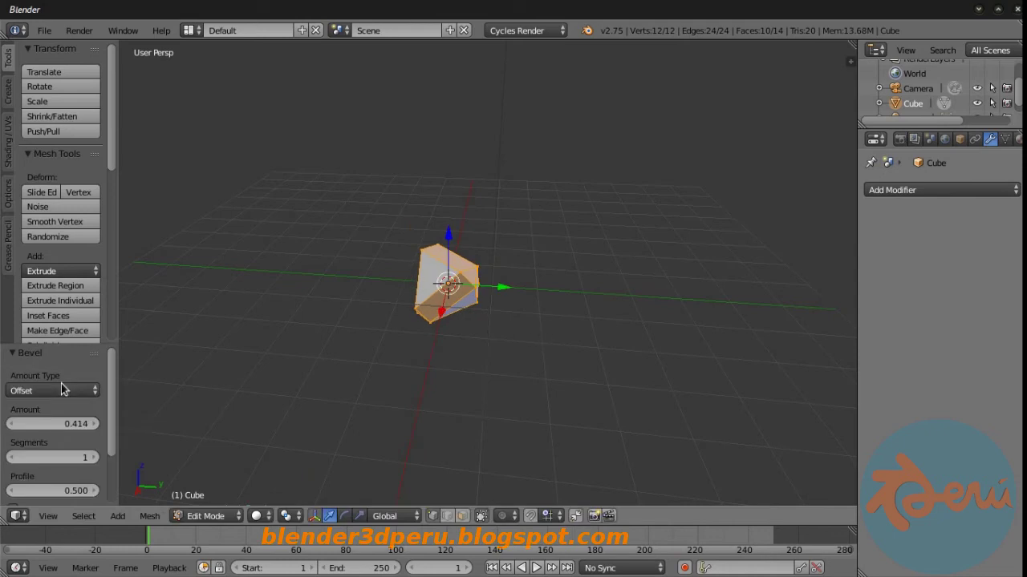
click(112, 418)
click(119, 447)
click(21, 438)
middle_click(391, 248)
click(71, 359)
Switch to face select mode and bring up the Select Similar options.
middle_click(398, 255)
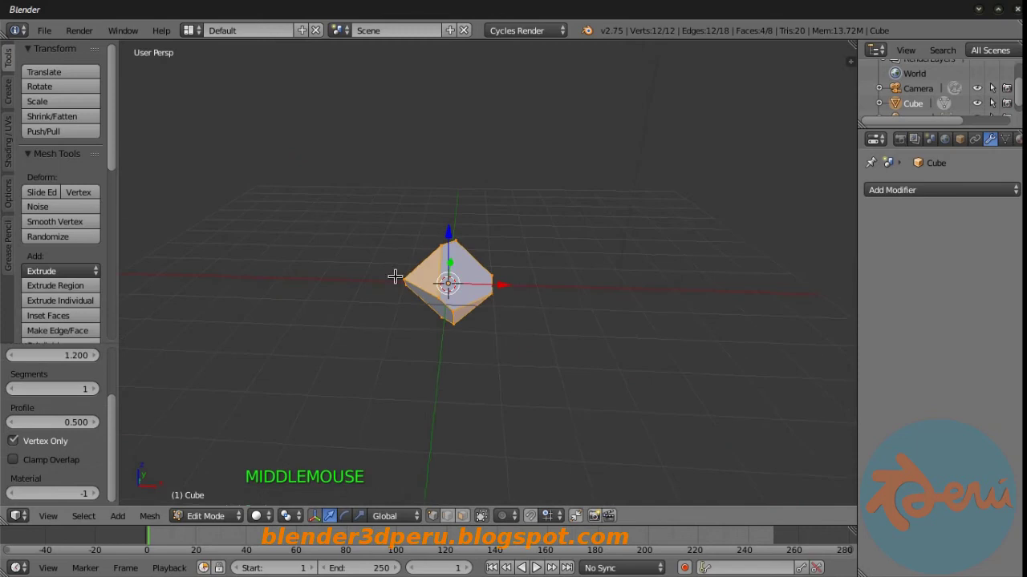
key(KP_Add)
middle_click(426, 264)
key(ctrl+Tab)
Select the four large faces by area, extrude them individually outward into arms and twist their ends about their normals.
right_click(503, 278)
key(shift+g)
key(KP_Subtract)
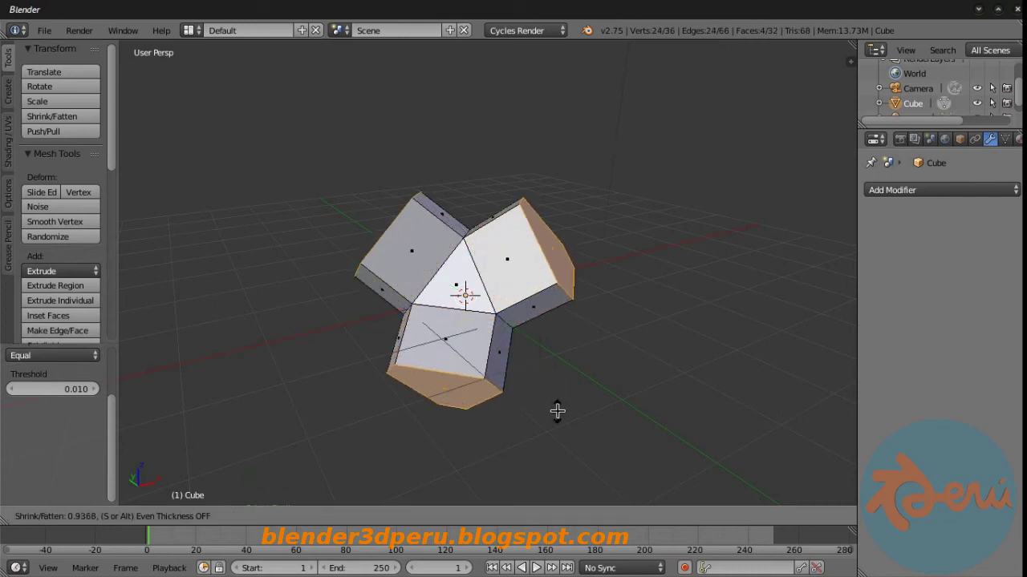
middle_click(509, 284)
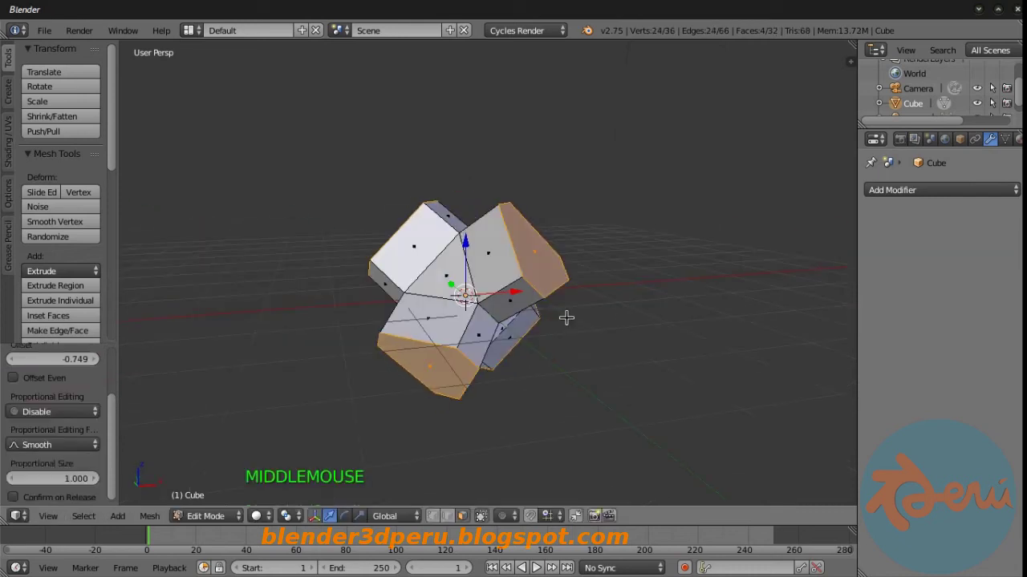
click(295, 518)
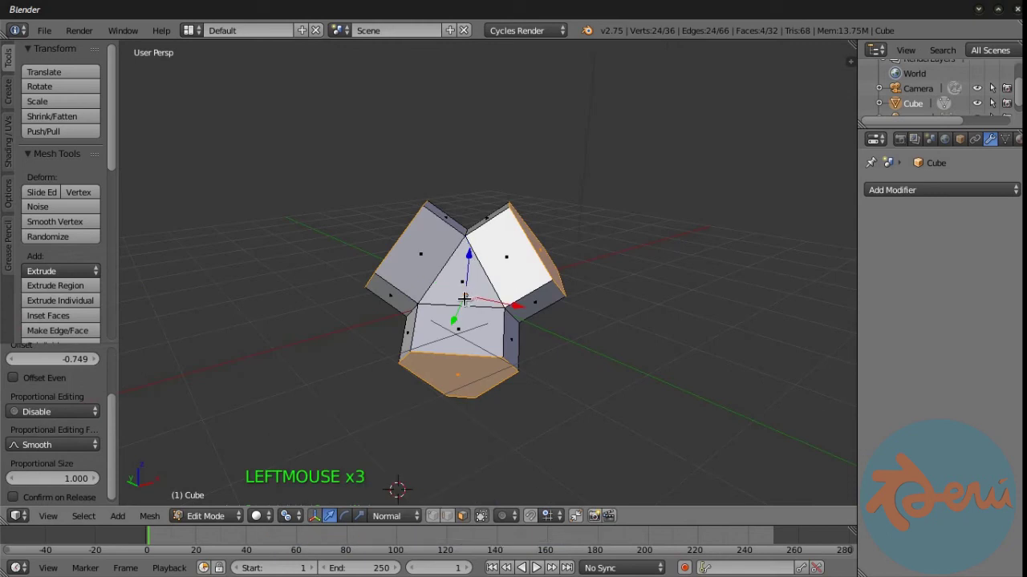
key(r)
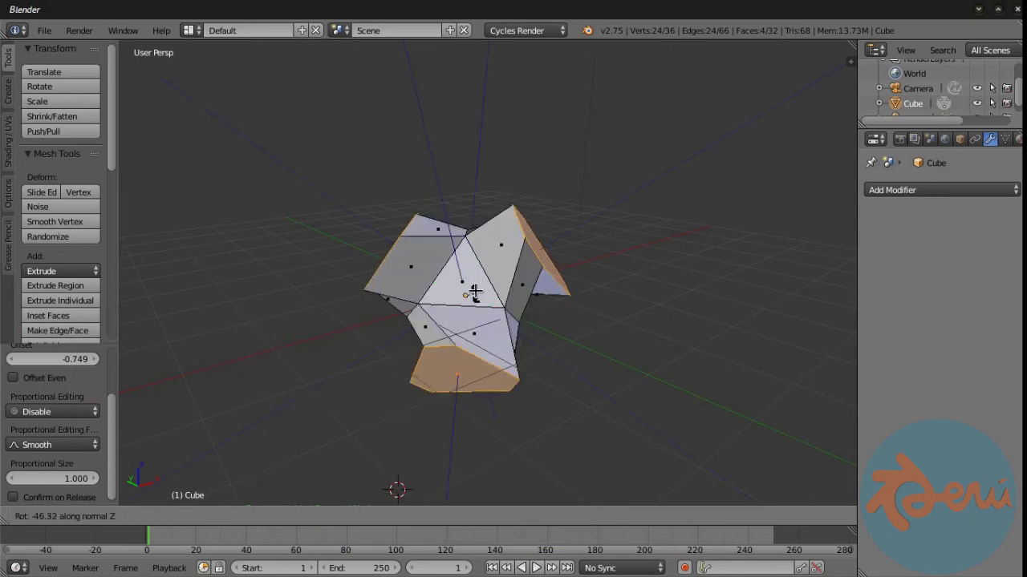
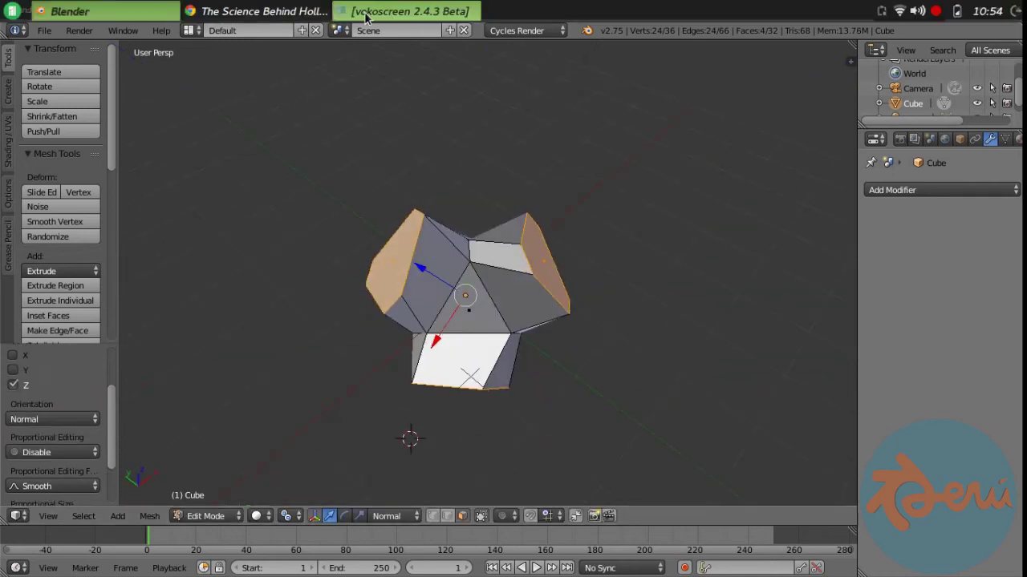
Confirm the twist, remove the arm end faces to open holes and shrink the rim edges inward with Alt+S.
click(900, 341)
middle_click(499, 259)
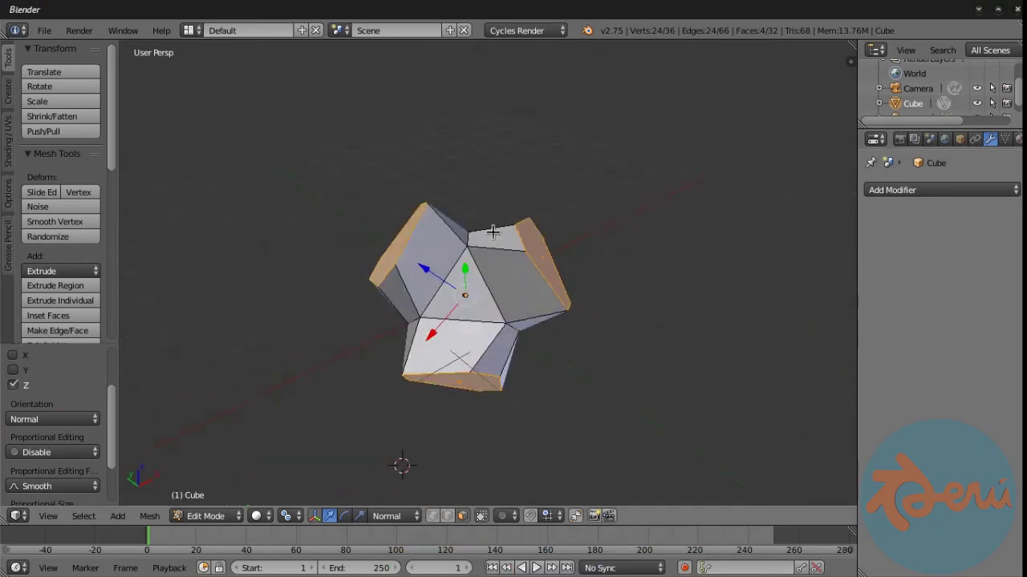
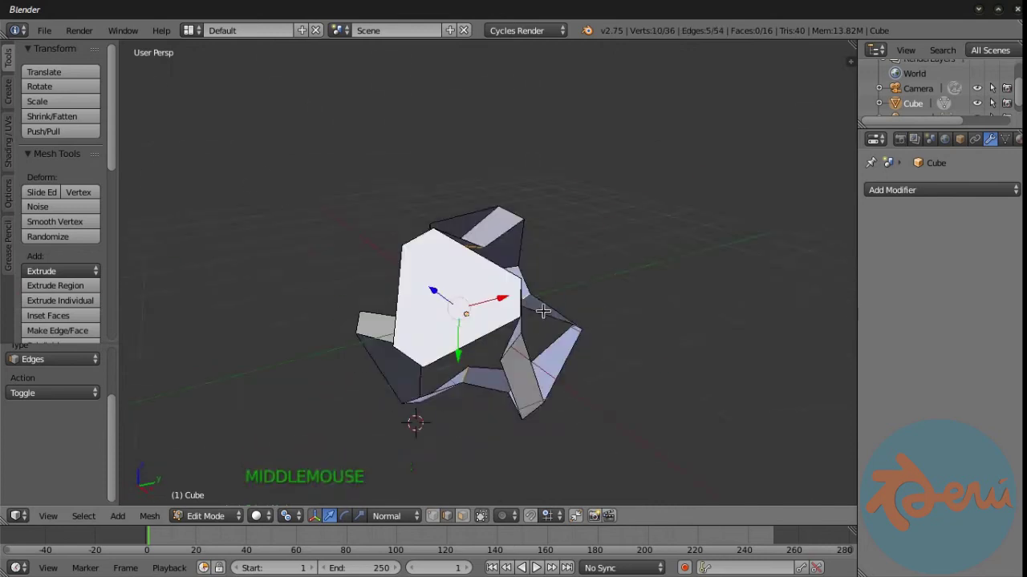
right_click(444, 306)
middle_click(488, 234)
middle_click(486, 264)
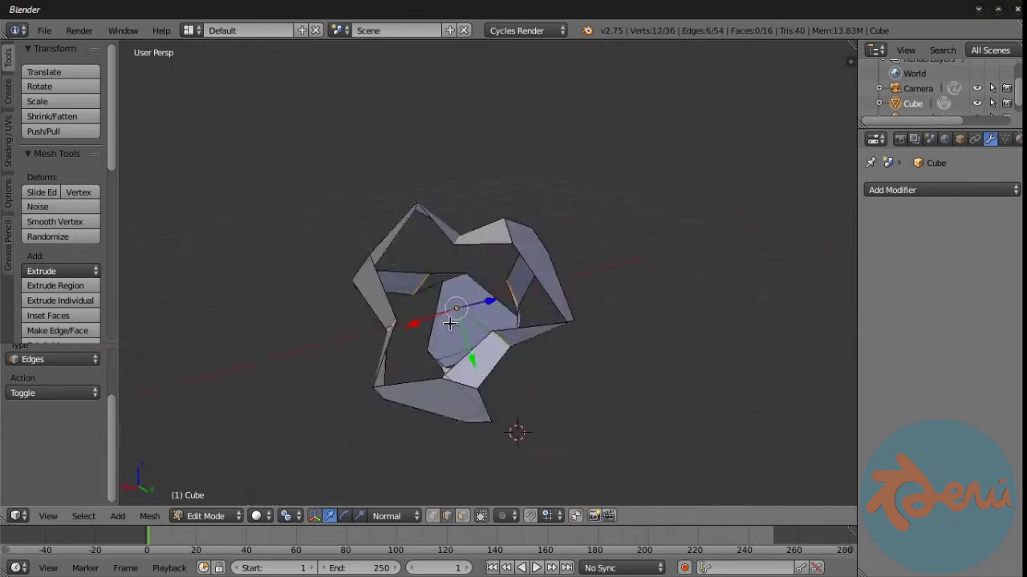
key(alt+s)
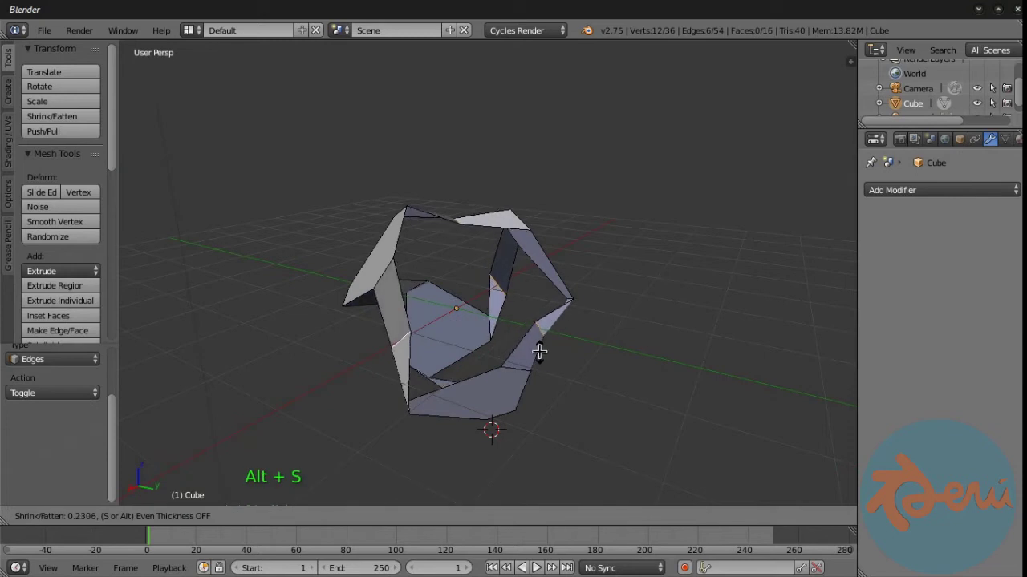
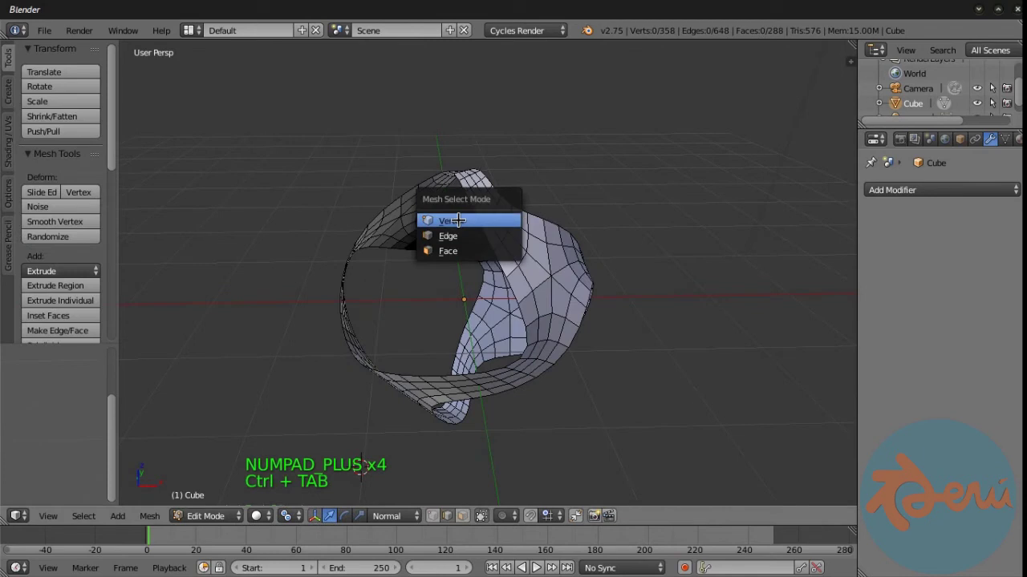
Select the rim vertex loops, grow the selection and scale them in front view so the shell narrows upward.
right_click(505, 257)
right_click(514, 273)
right_click(494, 231)
right_click(467, 309)
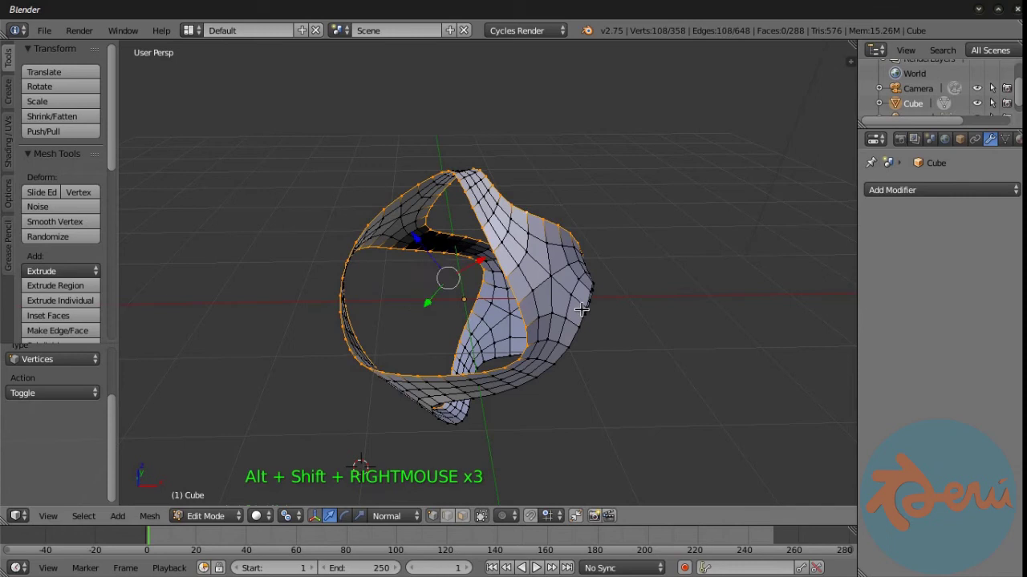
middle_click(539, 262)
middle_click(539, 262)
key(ctrl+i)
key(KP_1)
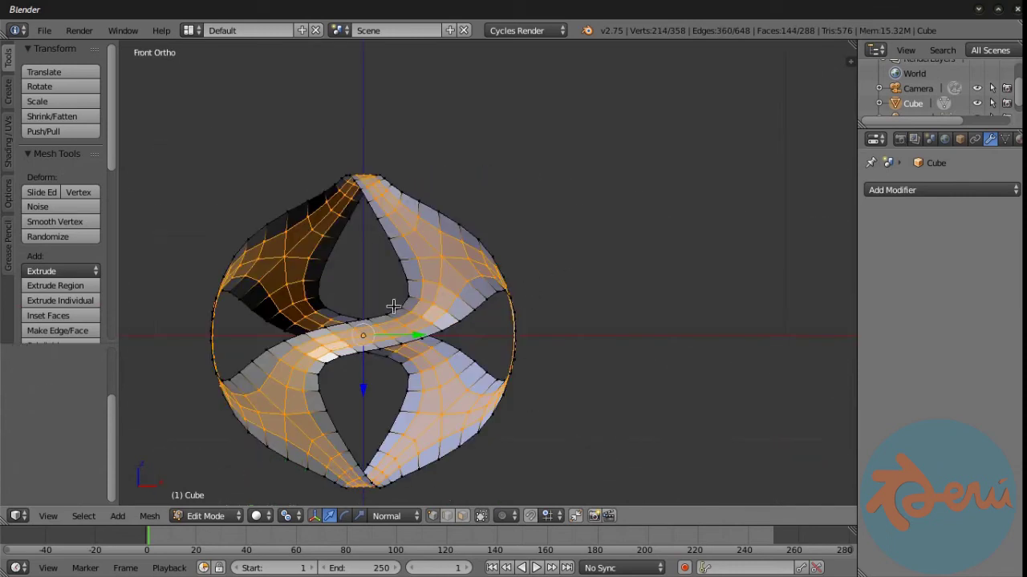
key(s)
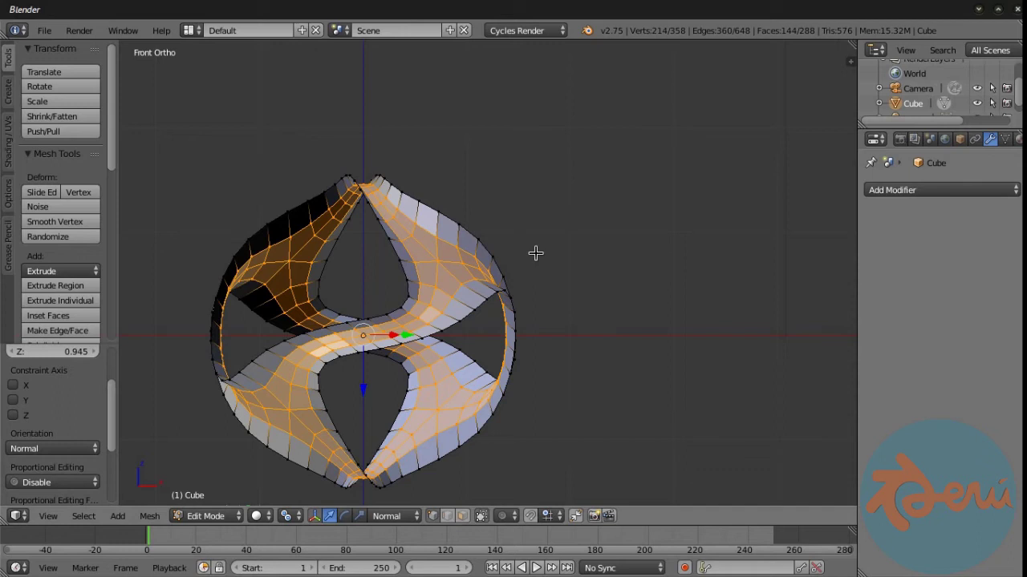
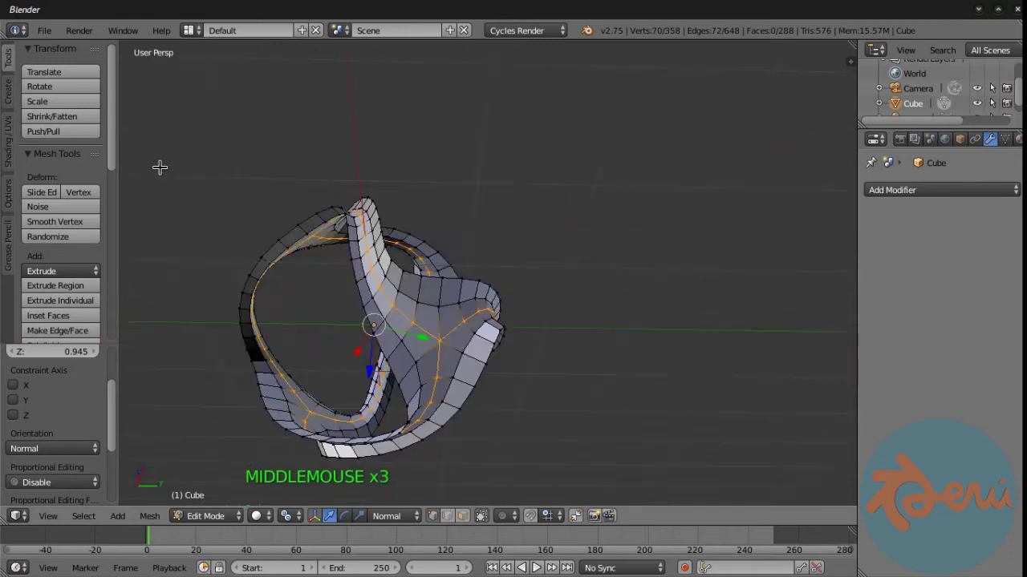
In Object Mode, stretch the sculpture along Z from front view into a taller egg.
key(KP_1)
key(s)
key(Tab)
key(KP_1)
key(s)
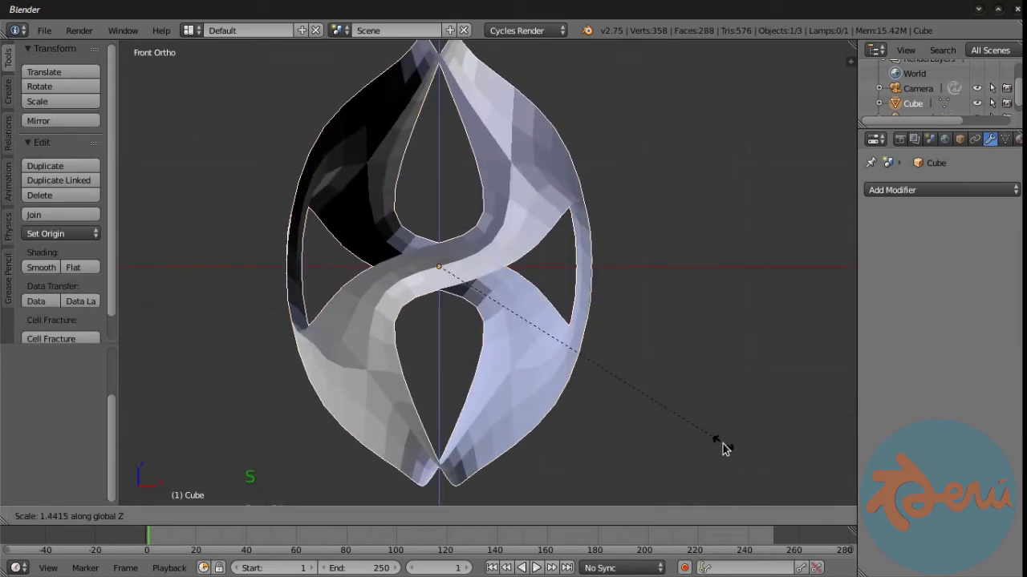
key(KP_3)
key(KP_1)
Apply the scale with Ctrl+A and add a Solidify modifier giving the shell 0.1 thickness.
key(ctrl+a)
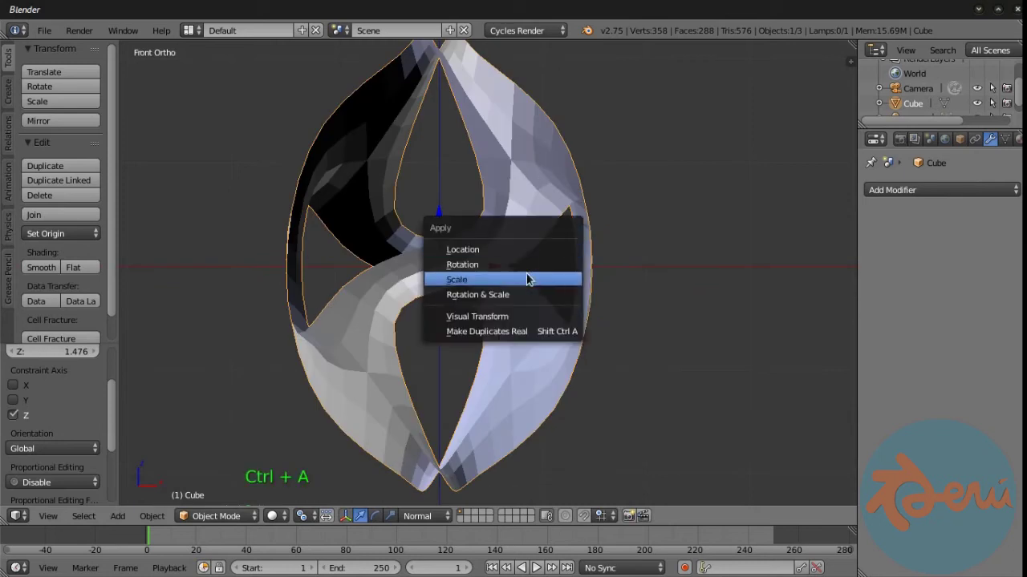
click(918, 195)
click(902, 261)
middle_click(560, 281)
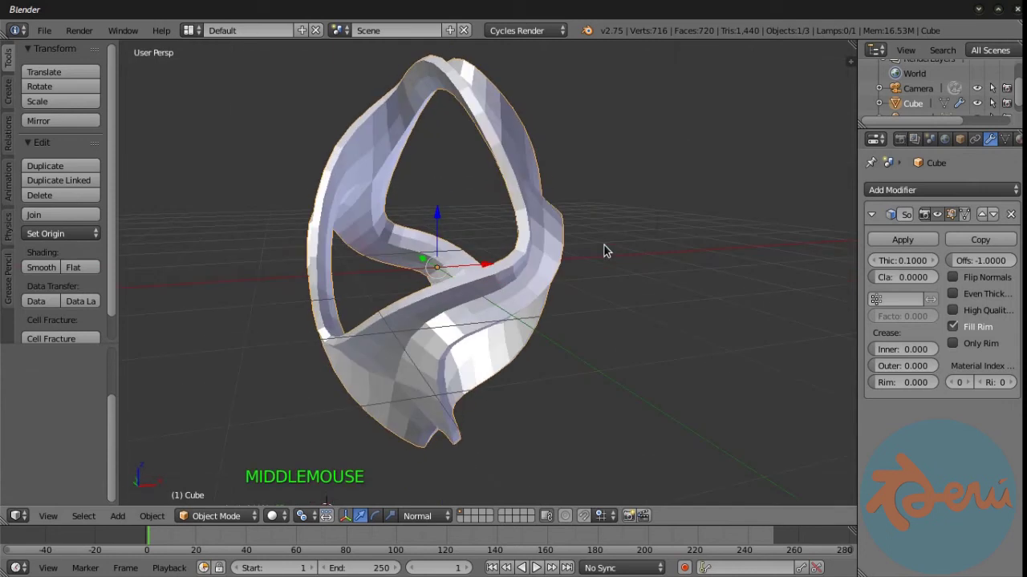
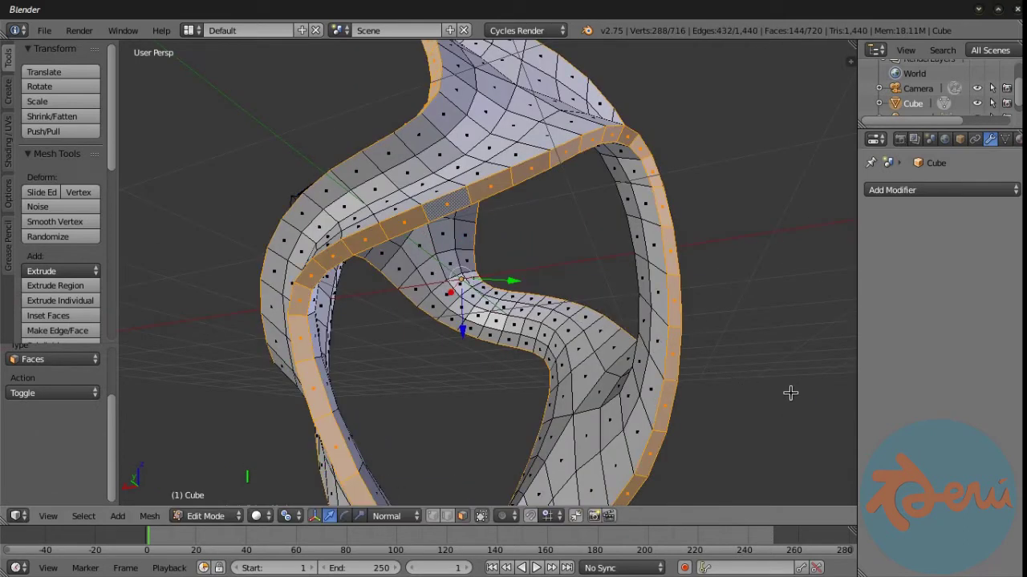
Select the rim face bands, inset them and fatten the inset faces outward.
click(294, 518)
click(320, 445)
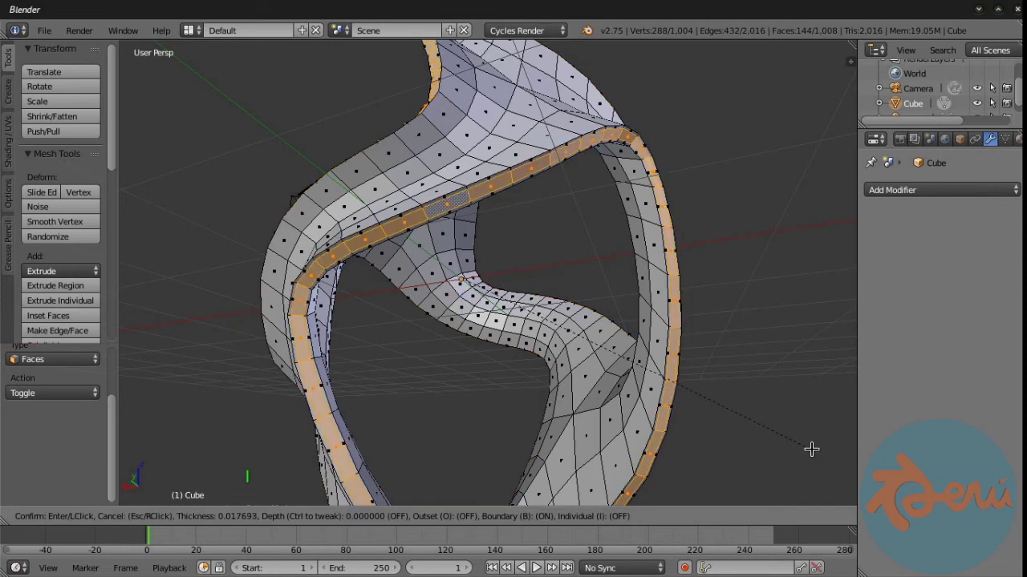
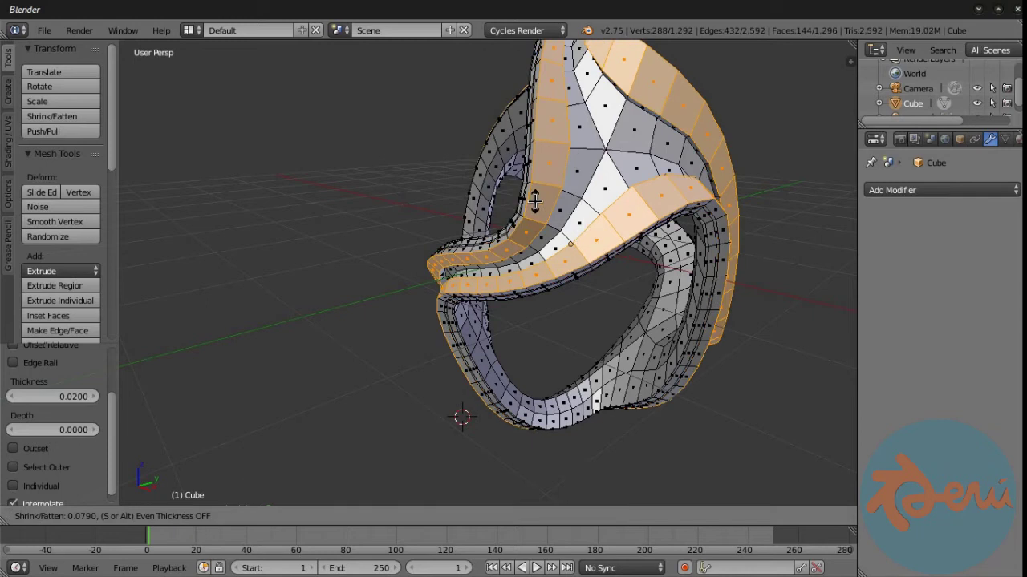
key(KP_1)
key(Tab)
Confirm the fatten and add a Subdivision Surface modifier at level 2.
click(929, 194)
click(938, 293)
click(52, 263)
Remove the smoothing modifier and stretch the whole mesh taller in Edit Mode.
middle_click(620, 207)
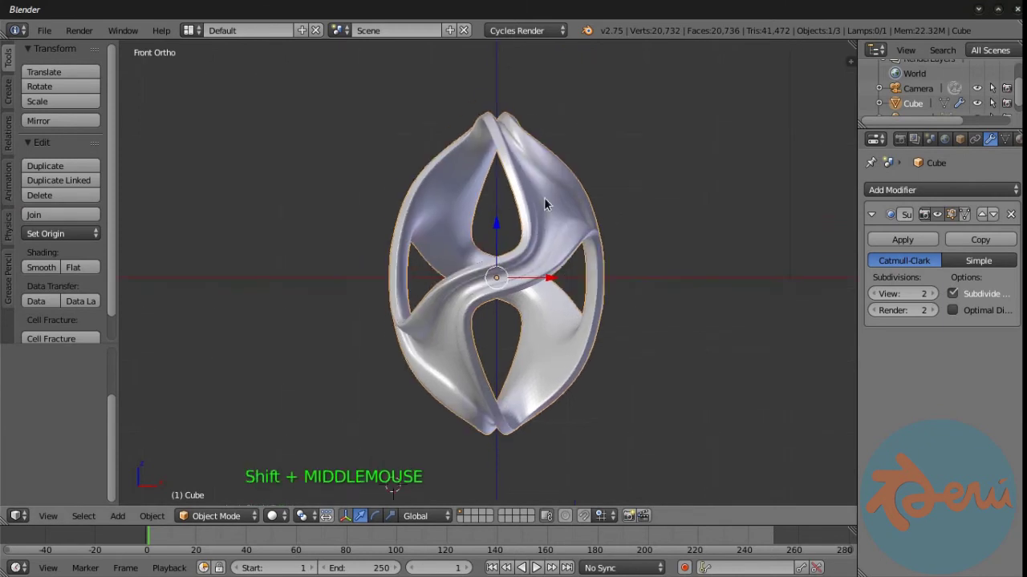
click(1018, 218)
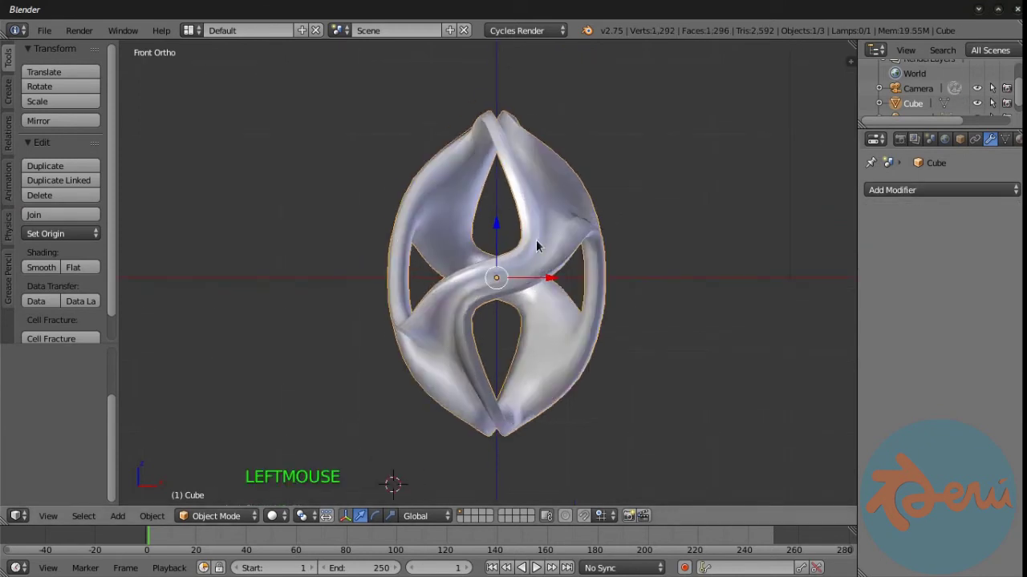
key(s)
key(Tab)
key(a)
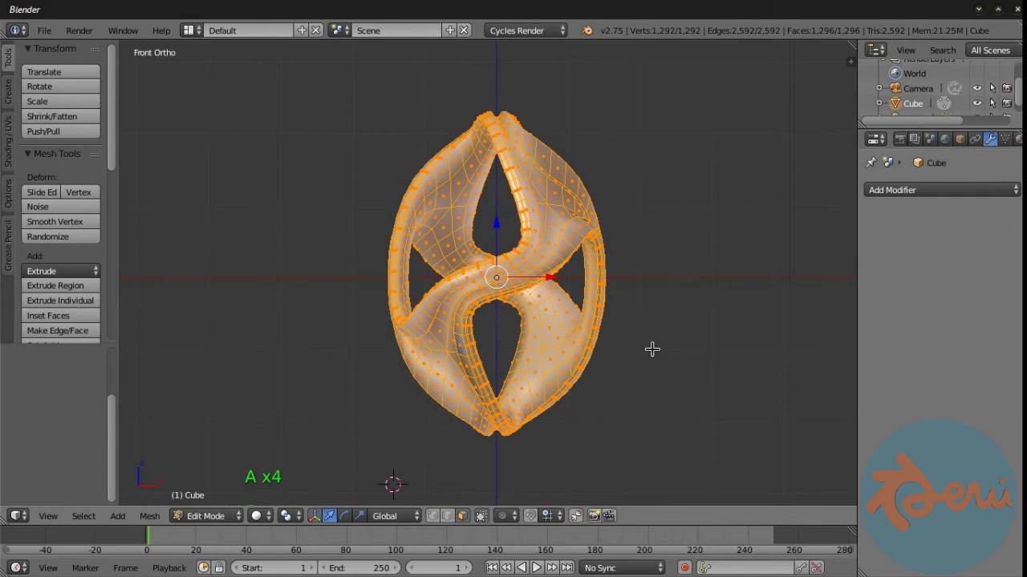
key(s)
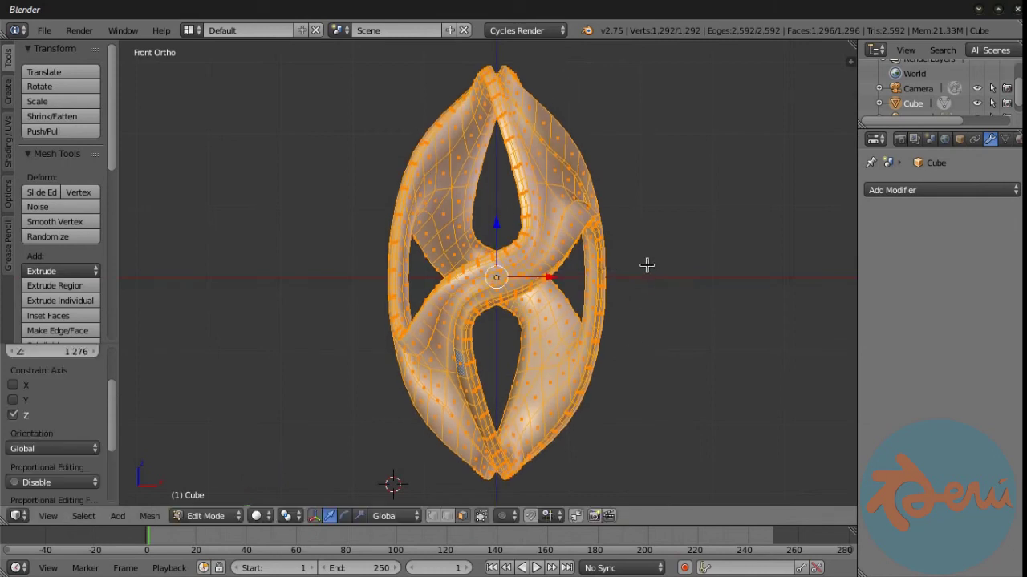
key(Tab)
Add a twist deformation modifier and adjust its angle while checking front and side views.
click(935, 192)
click(979, 326)
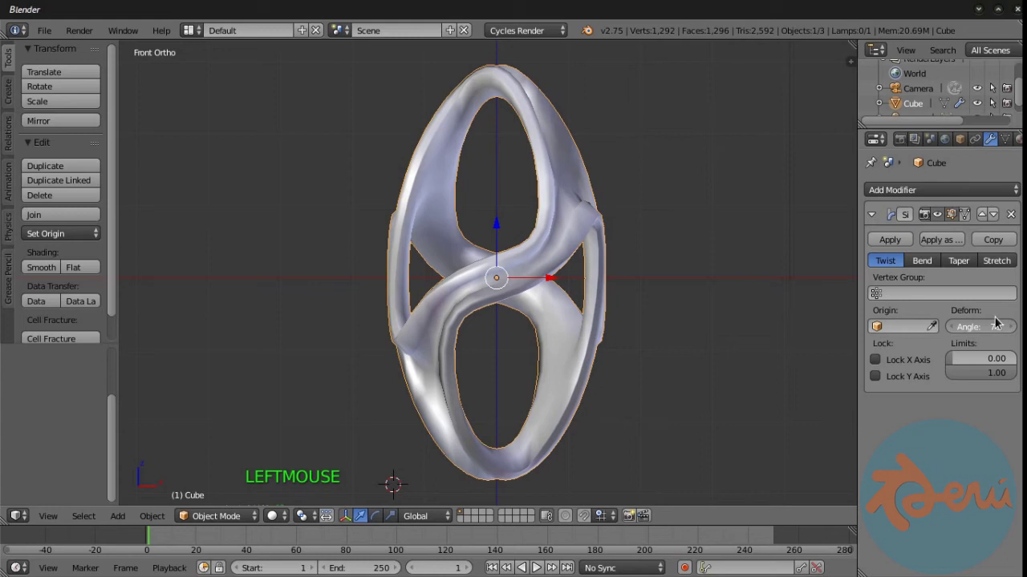
middle_click(685, 258)
click(982, 327)
key(KP_1)
key(KP_3)
click(983, 326)
click(980, 327)
key(KP_1)
middle_click(464, 201)
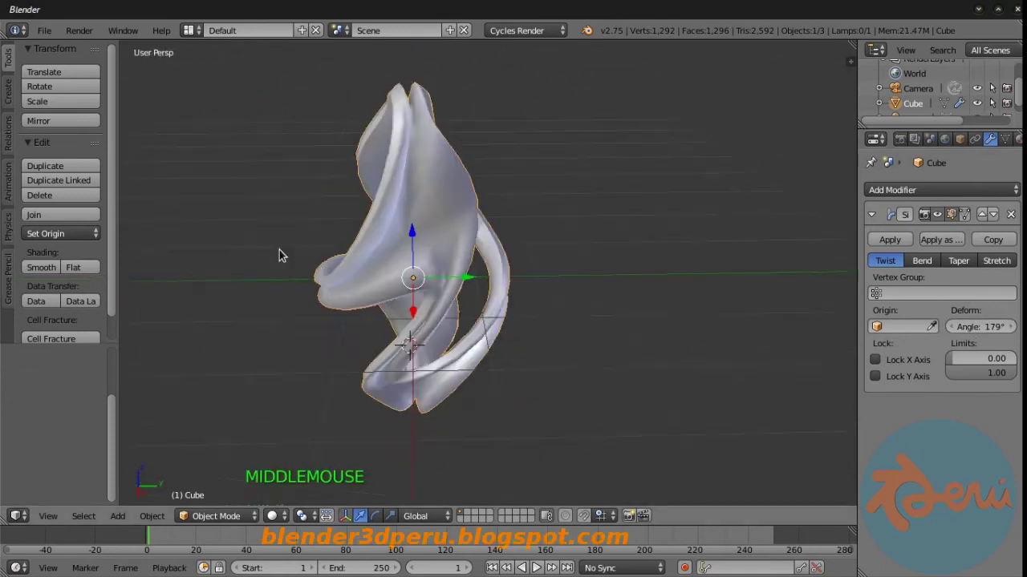
click(892, 240)
Add a Subdivision Surface modifier to the twisted form, inspect it, then delete the object.
click(930, 187)
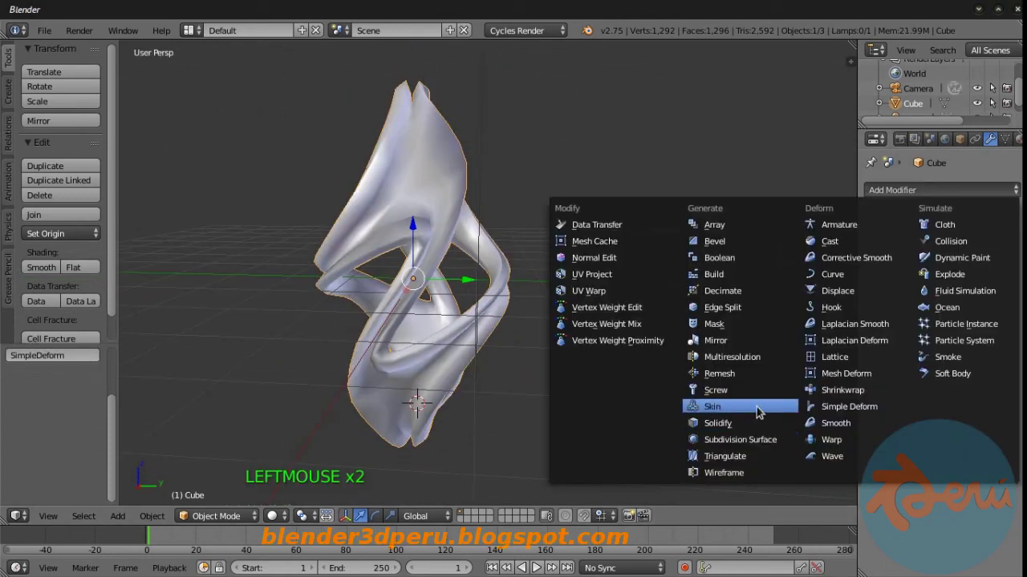
click(941, 295)
middle_click(558, 238)
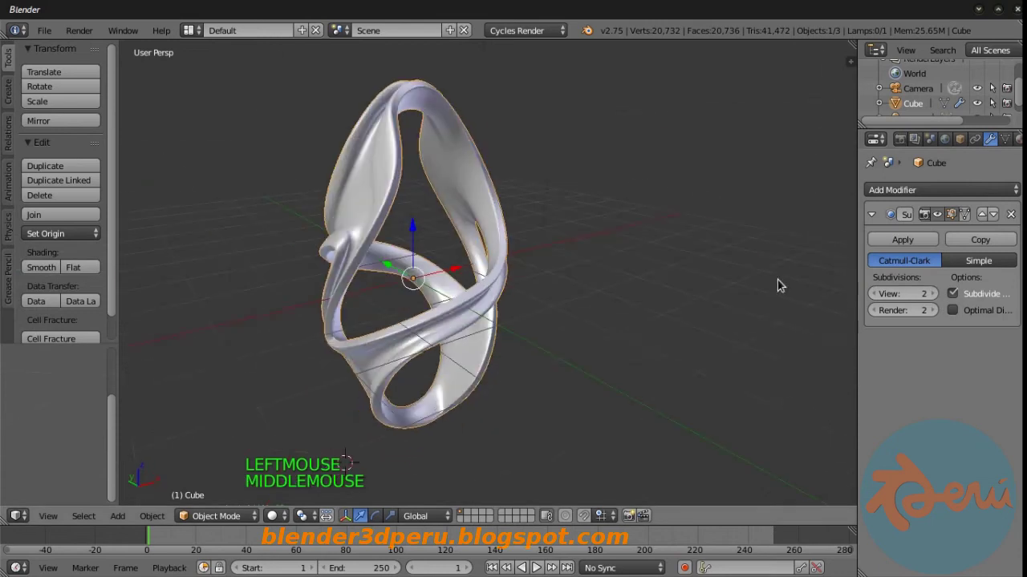
middle_click(618, 219)
key(KP_1)
key(KP_0)
Confirm the deletion and add a dodecahedron solid from the Add Mesh menu.
key(x)
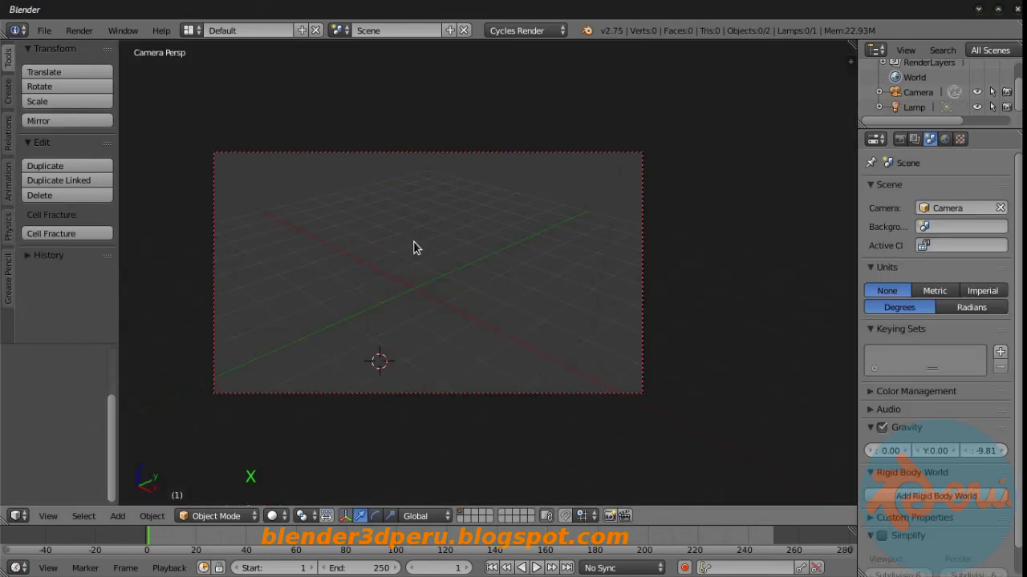
key(shift+s)
key(shift+a)
click(121, 376)
click(71, 406)
click(118, 396)
In Edit Mode, switch to face select and select the solid's faces.
key(Tab)
key(s)
key(ctrl+Tab)
right_click(411, 268)
key(shift+g)
key(x)
key(ctrl+Tab)
right_click(380, 269)
key(a)
key(a)
Extrude the twelve faces individually outward into blocks and rotate them about their normals.
middle_click(390, 222)
key(alt+e)
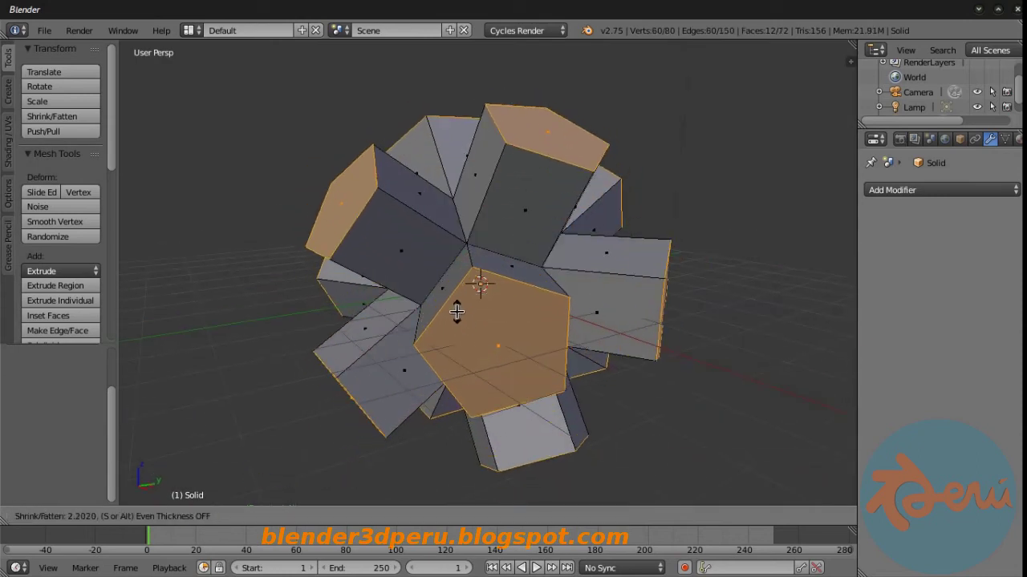
middle_click(478, 241)
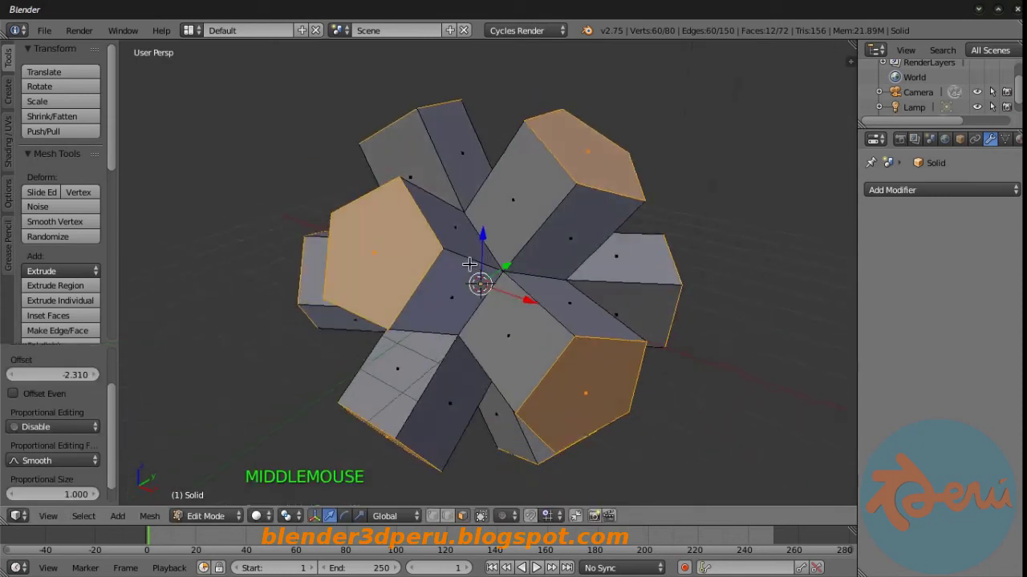
click(301, 516)
click(365, 469)
click(400, 515)
key(r)
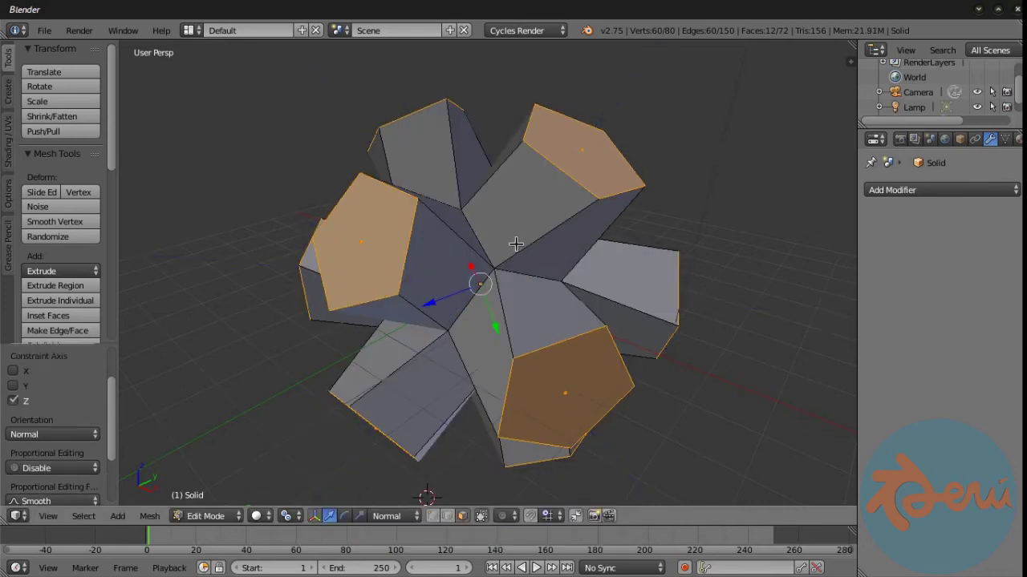
middle_click(481, 228)
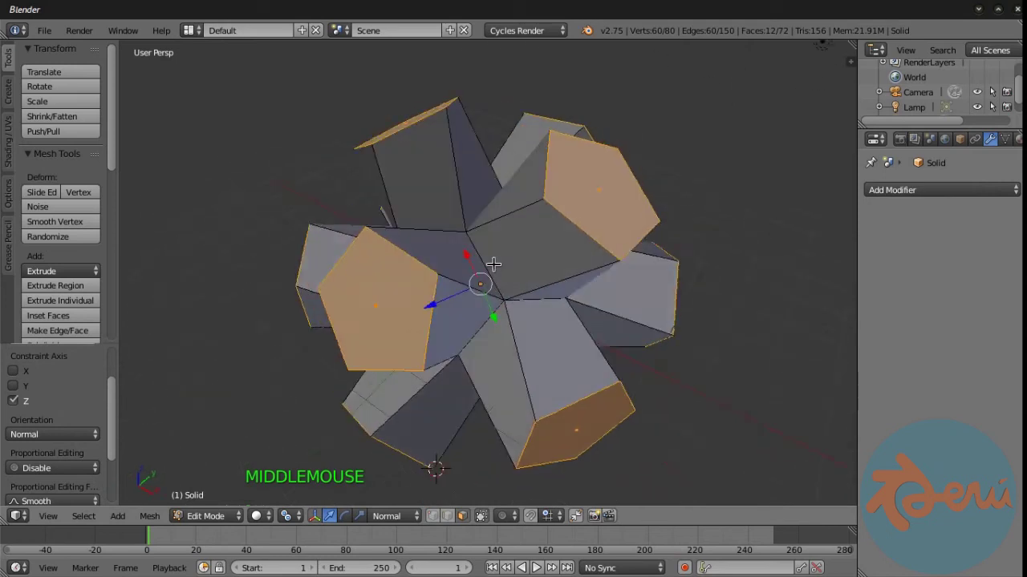
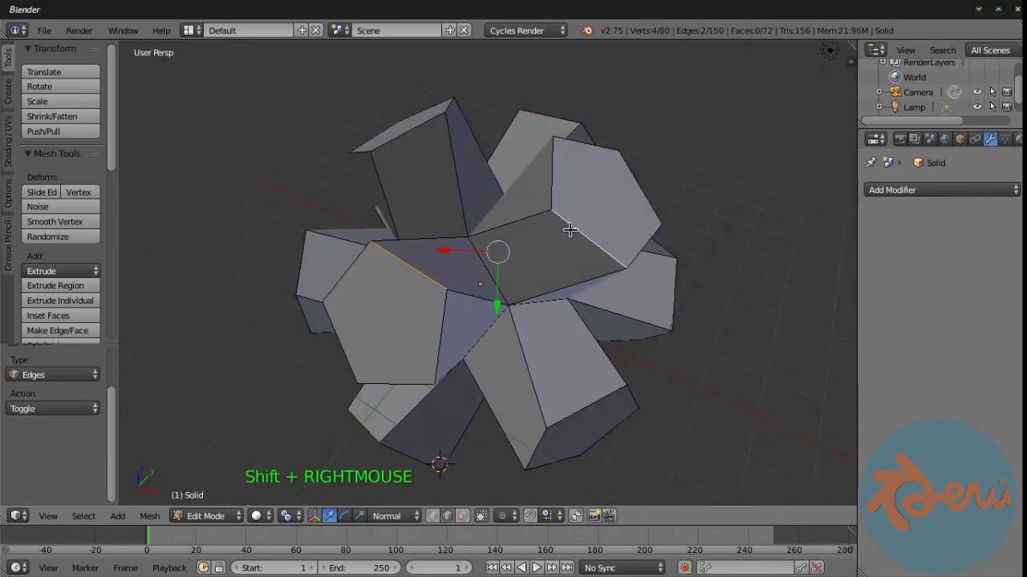
Select edges between the blocks and delete them to open triangular holes in the ball.
right_click(486, 253)
key(x)
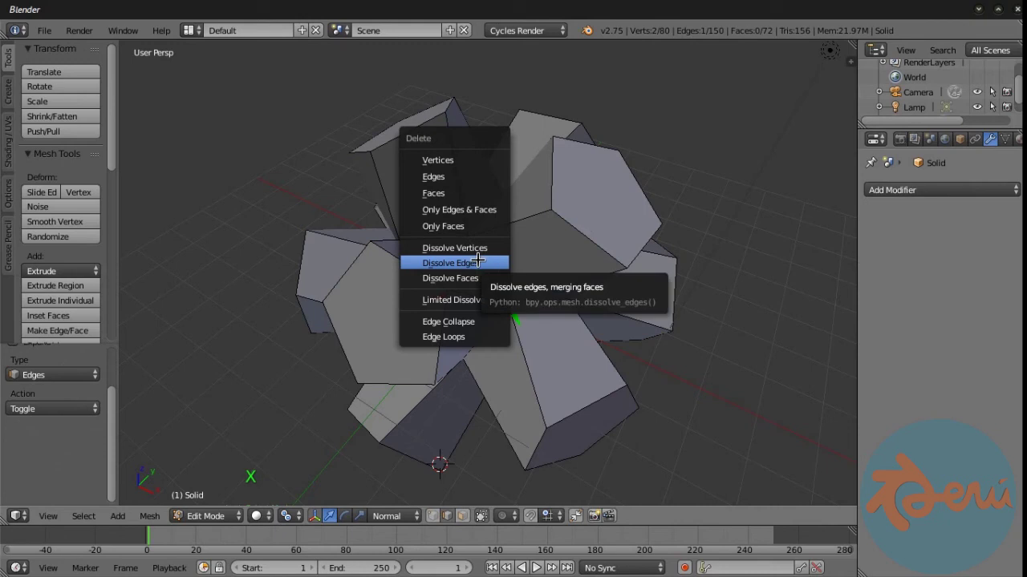
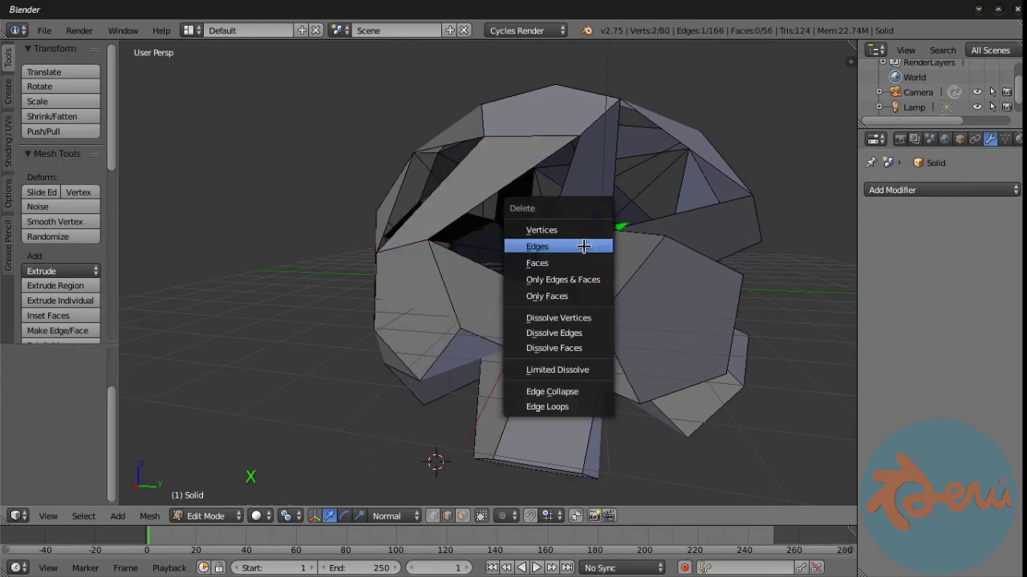
right_click(594, 108)
right_click(641, 286)
key(f)
middle_click(699, 294)
middle_click(603, 273)
Zoom in and out around the lattice ball and select further edges to remove.
right_click(618, 254)
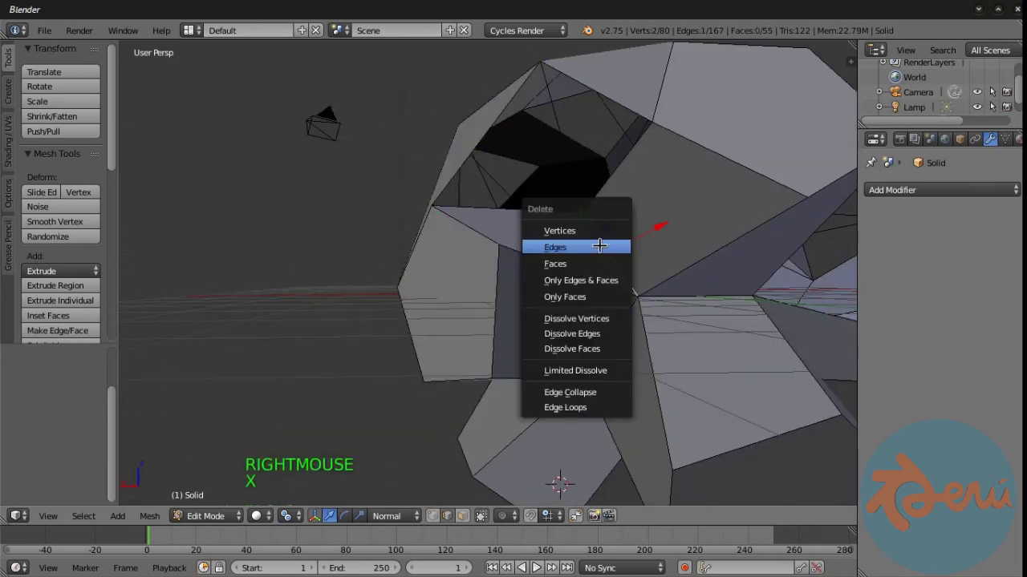
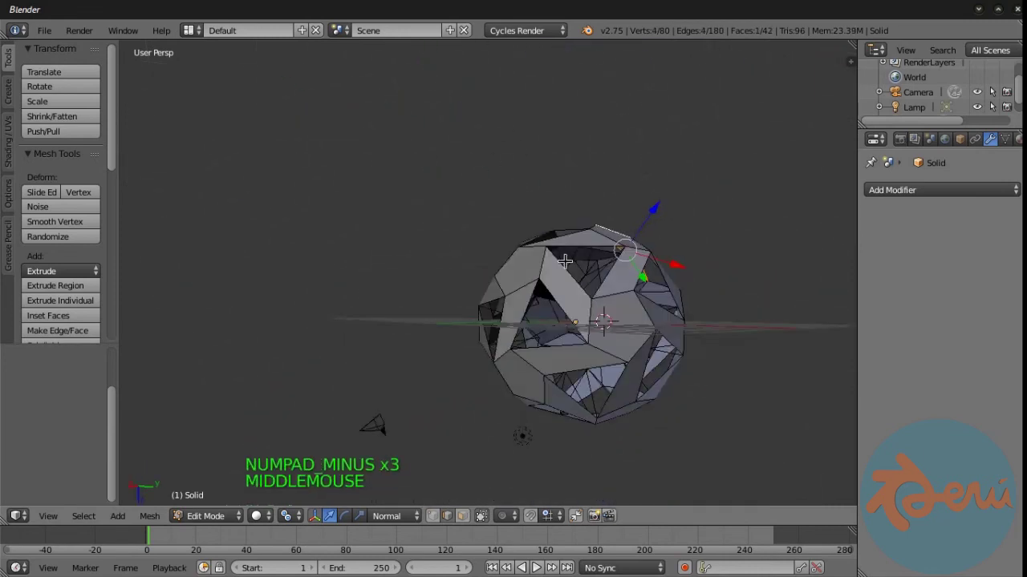
key(KP_Subtract)
key(KP_Subtract)
key(KP_Add)
key(KP_Add)
key(KP_Add)
key(KP_Add)
key(KP_Subtract)
key(KP_Subtract)
right_click(494, 236)
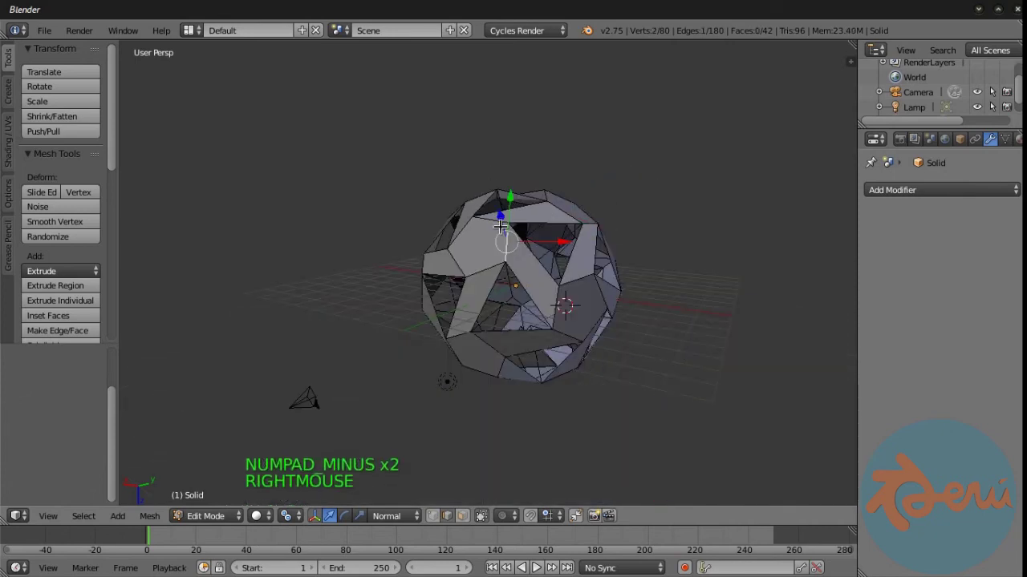
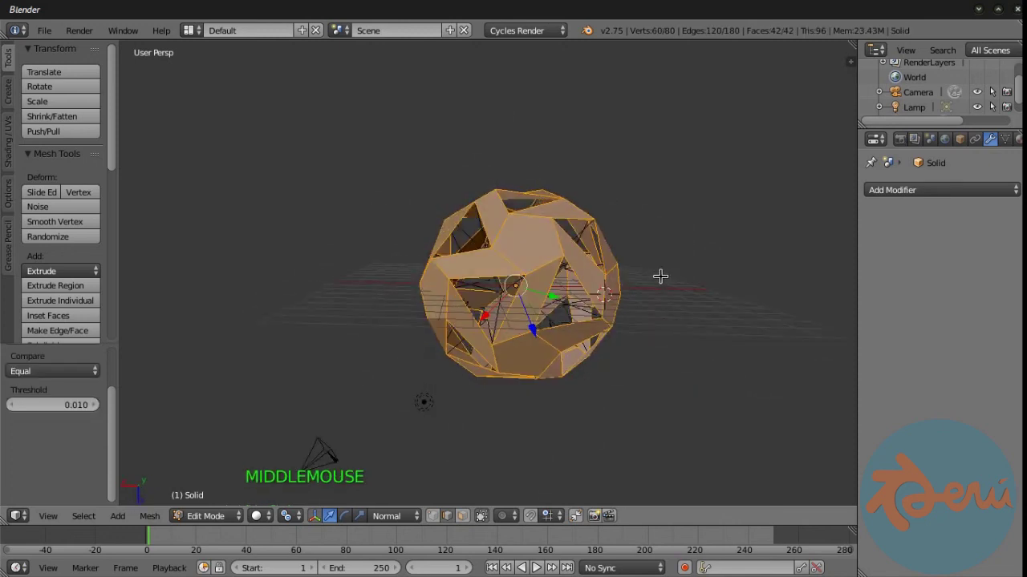
Select the whole open-ball mesh and frame it from the front view.
key(ctrl+i)
key(x)
middle_click(533, 312)
middle_click(556, 220)
key(KP_1)
middle_click(610, 283)
key(KP_Add)
key(KP_Add)
key(KP_Add)
Add a Subdivision Surface modifier set to Simple at level 2 and apply it.
key(Tab)
click(943, 189)
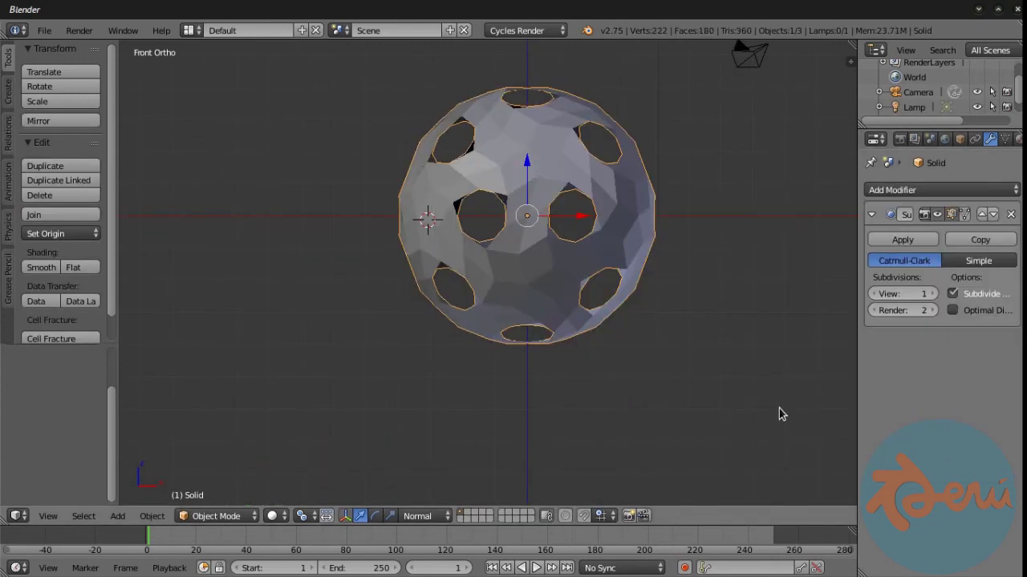
click(974, 261)
click(942, 288)
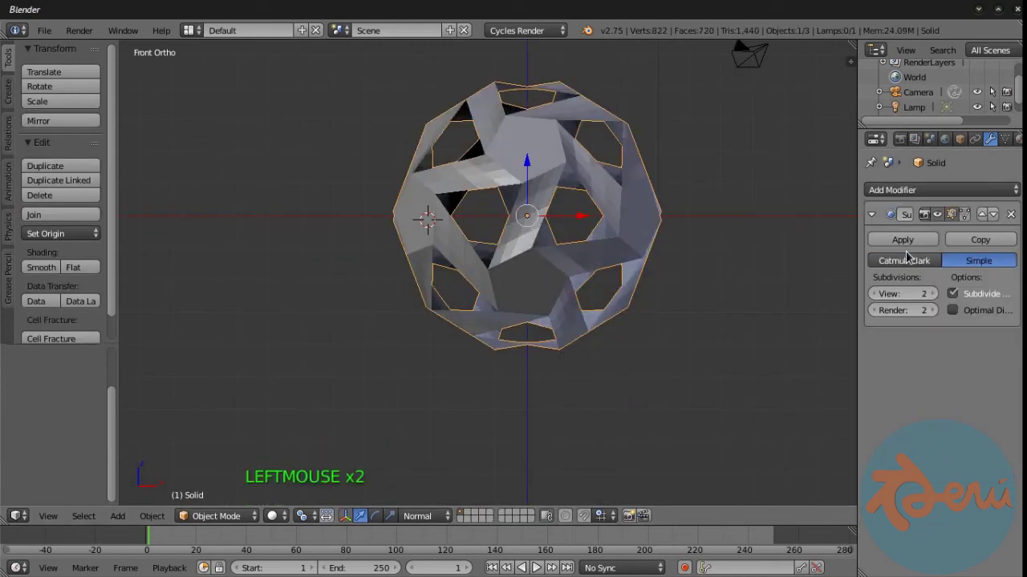
In edit mode select the whole lattice and round it into a sphere with To Sphere.
key(Tab)
key(a)
key(shift+alt+s)
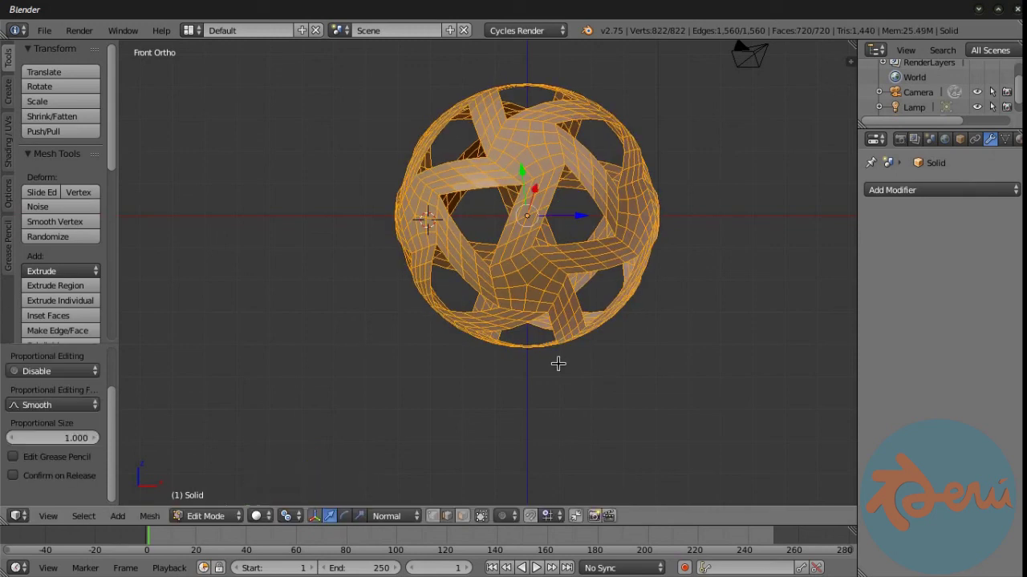
Scale the woven lattice sphere along Z into a taller egg shape.
middle_click(463, 216)
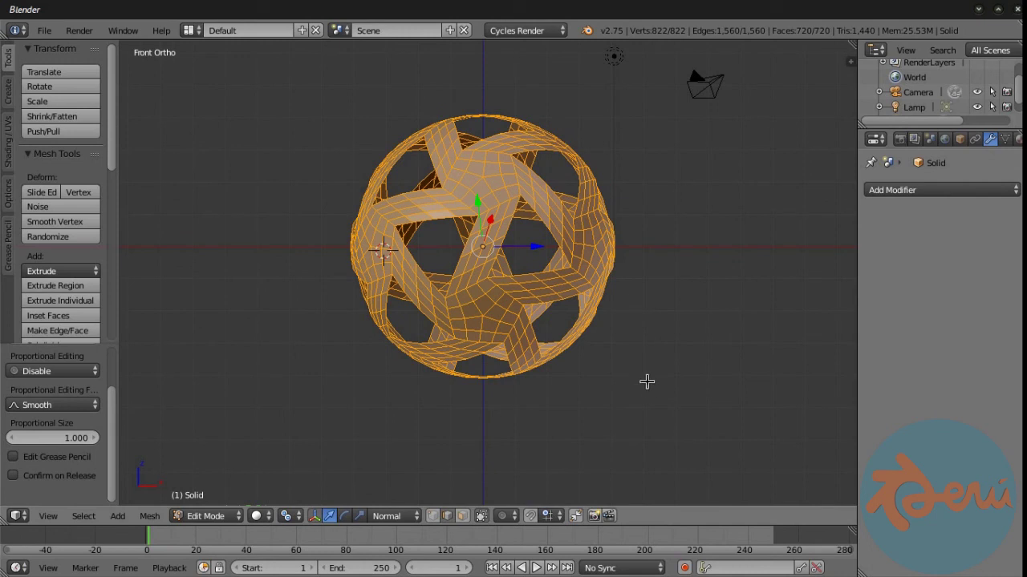
key(s)
middle_click(633, 355)
key(KP_1)
middle_click(616, 264)
click(393, 515)
key(s)
key(Tab)
Add a Simple Deform Twist modifier of about 123° to the egg.
click(944, 197)
click(978, 328)
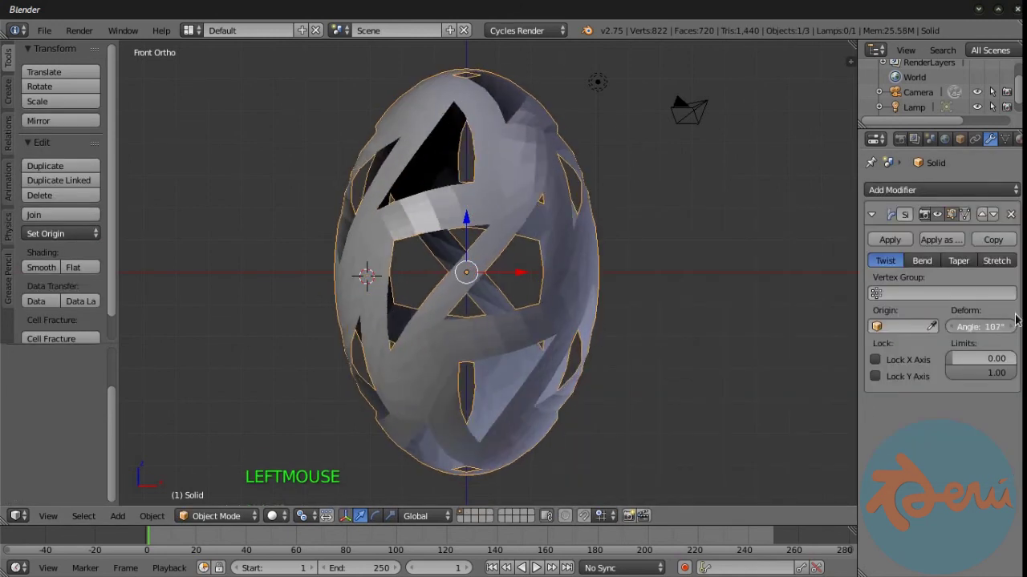
middle_click(672, 293)
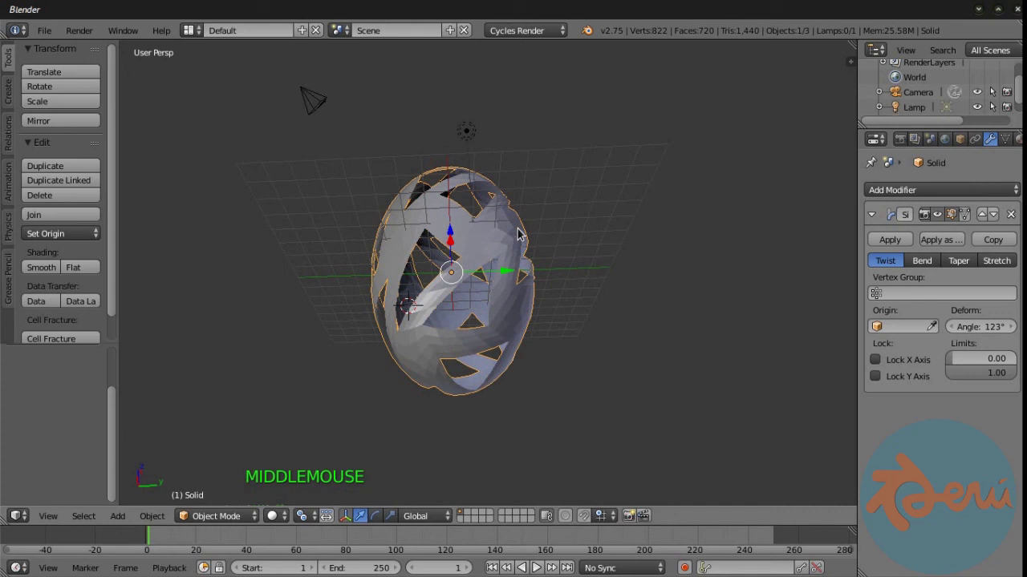
key(KP_1)
key(KP_Subtract)
key(KP_Subtract)
middle_click(636, 288)
click(1018, 208)
click(929, 195)
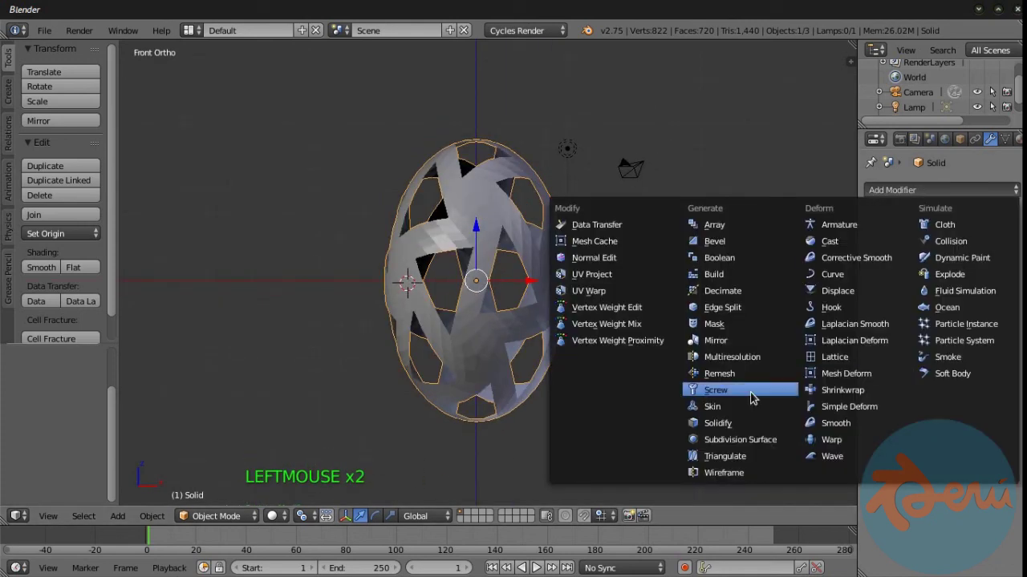
Add a Solidify modifier giving 0.1 wall thickness and apply it.
click(896, 260)
click(911, 262)
middle_click(568, 279)
key(KP_Add)
key(KP_Add)
key(KP_Add)
middle_click(491, 280)
click(904, 261)
click(924, 259)
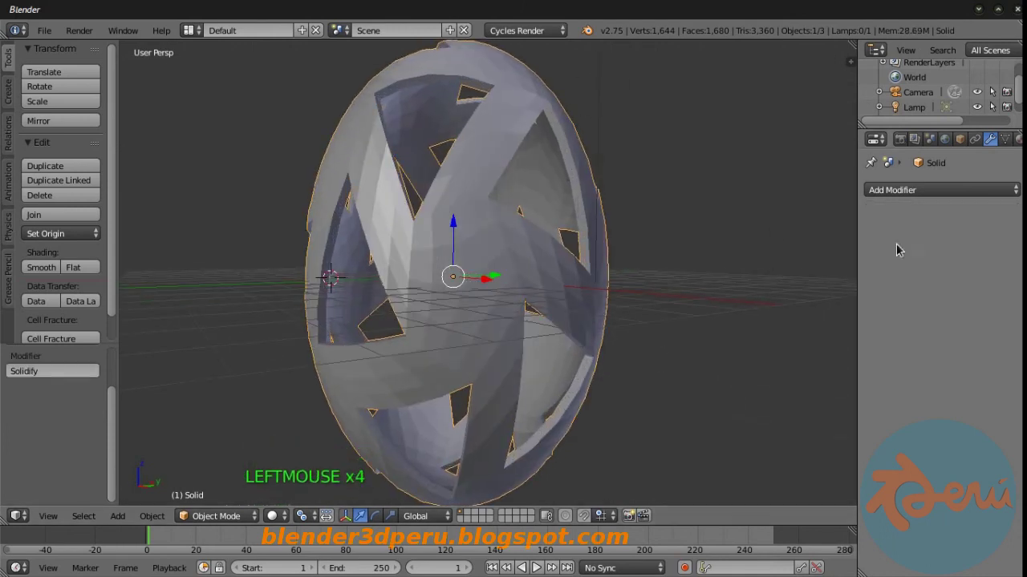
Inspect the thickened lattice egg in edit mode from the front view.
key(Tab)
key(ctrl+Tab)
key(a)
middle_click(490, 252)
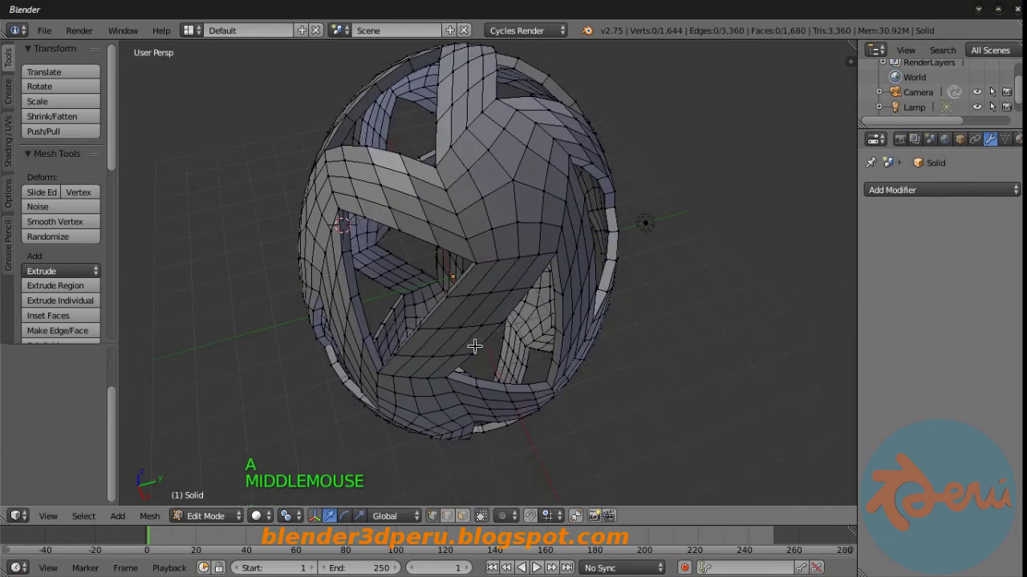
key(KP_1)
key(KP_Subtract)
key(KP_Subtract)
key(KP_Subtract)
middle_click(519, 269)
key(Tab)
Add a further Simple Deform Twist set to about 177°.
click(962, 191)
click(984, 333)
click(999, 324)
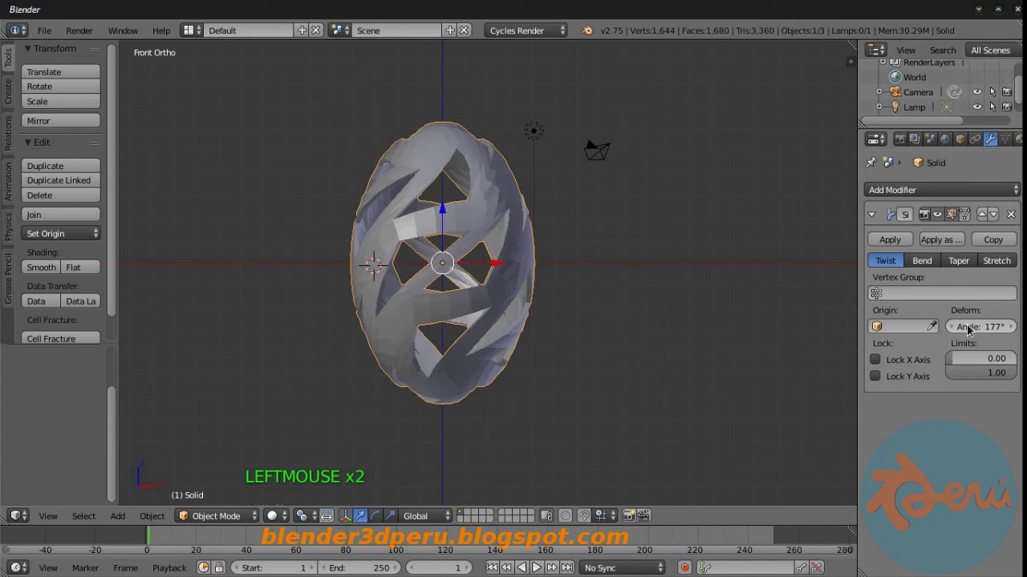
Set the twist to 180°, slim the egg slightly and add a level-2 Subdivision Surface.
key(s)
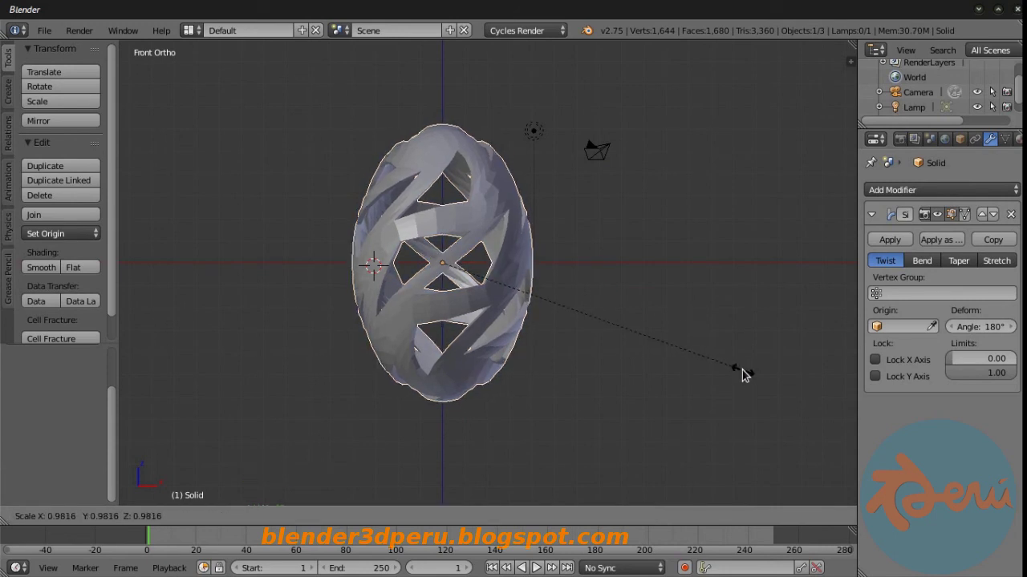
double_click(893, 239)
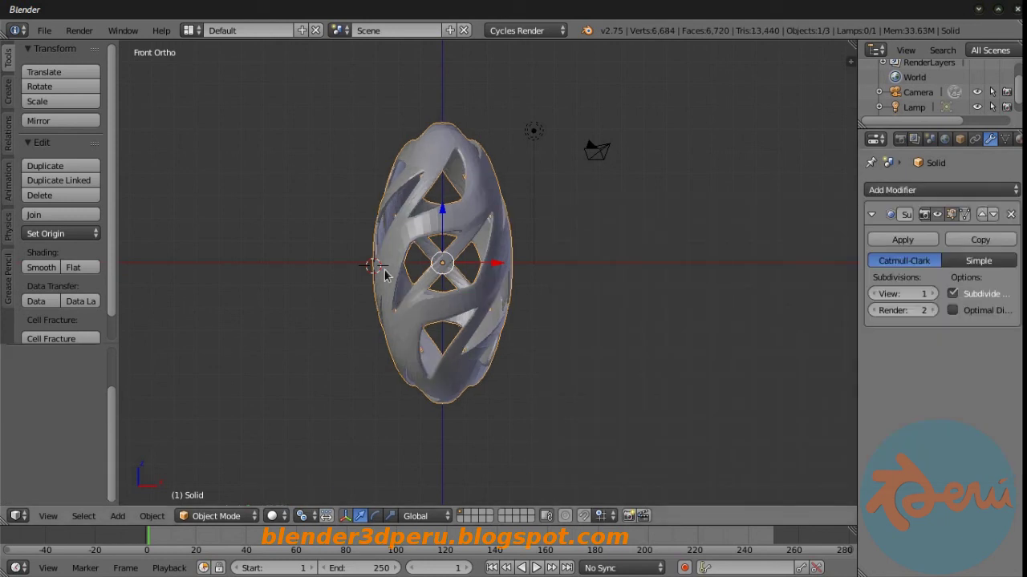
click(53, 271)
click(944, 294)
Scale the egg down to fit the scene camera frame and apply the scale.
middle_click(561, 242)
key(KP_0)
key(s)
click(416, 247)
key(ctrl+a)
middle_click(530, 264)
middle_click(466, 271)
key(KP_Decimal)
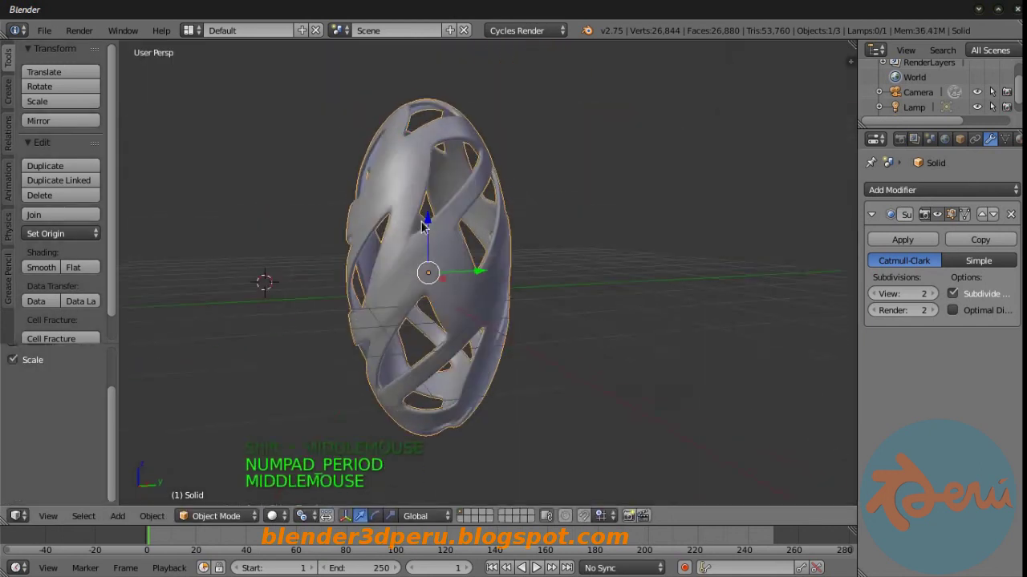